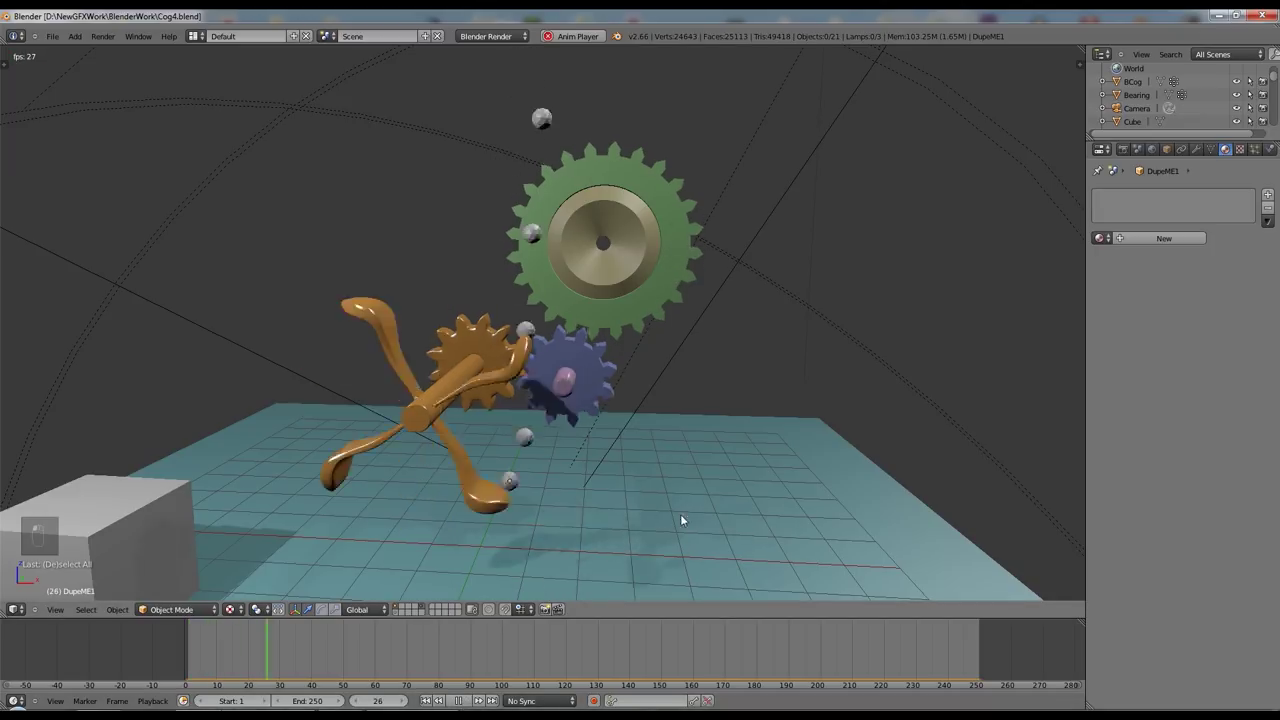
- Play the gear simulation to watch the gears turn and the balls drop
left_click_drag(584, 378, 545, 185)
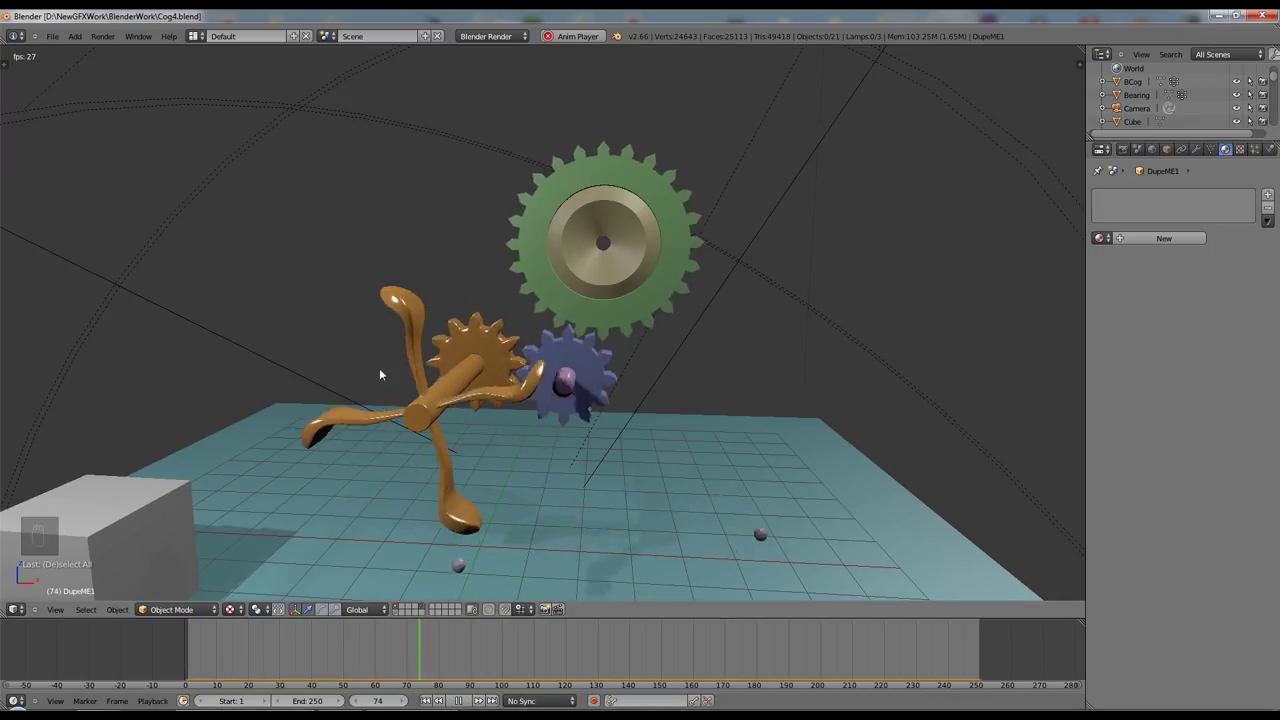
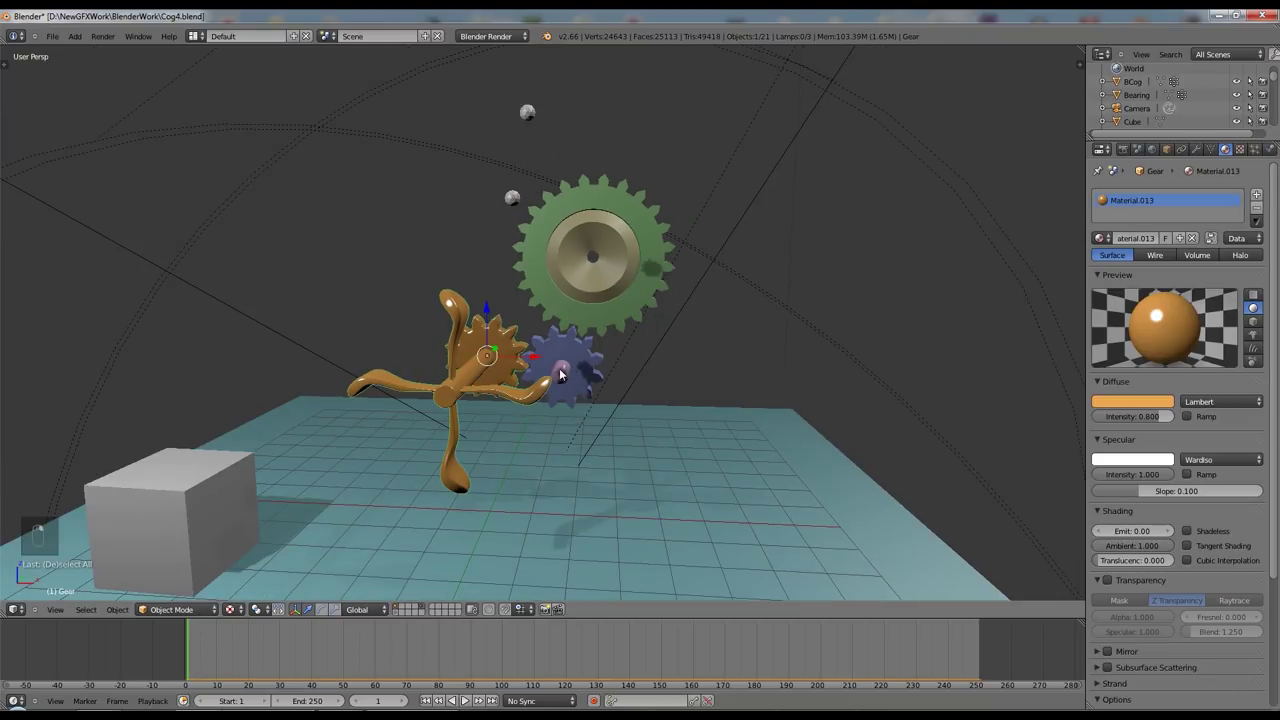
- Delete the gears, spindle and the whole chain of icospheres from the scene
left_click_drag(586, 363, 672, 321)
key("Delete")
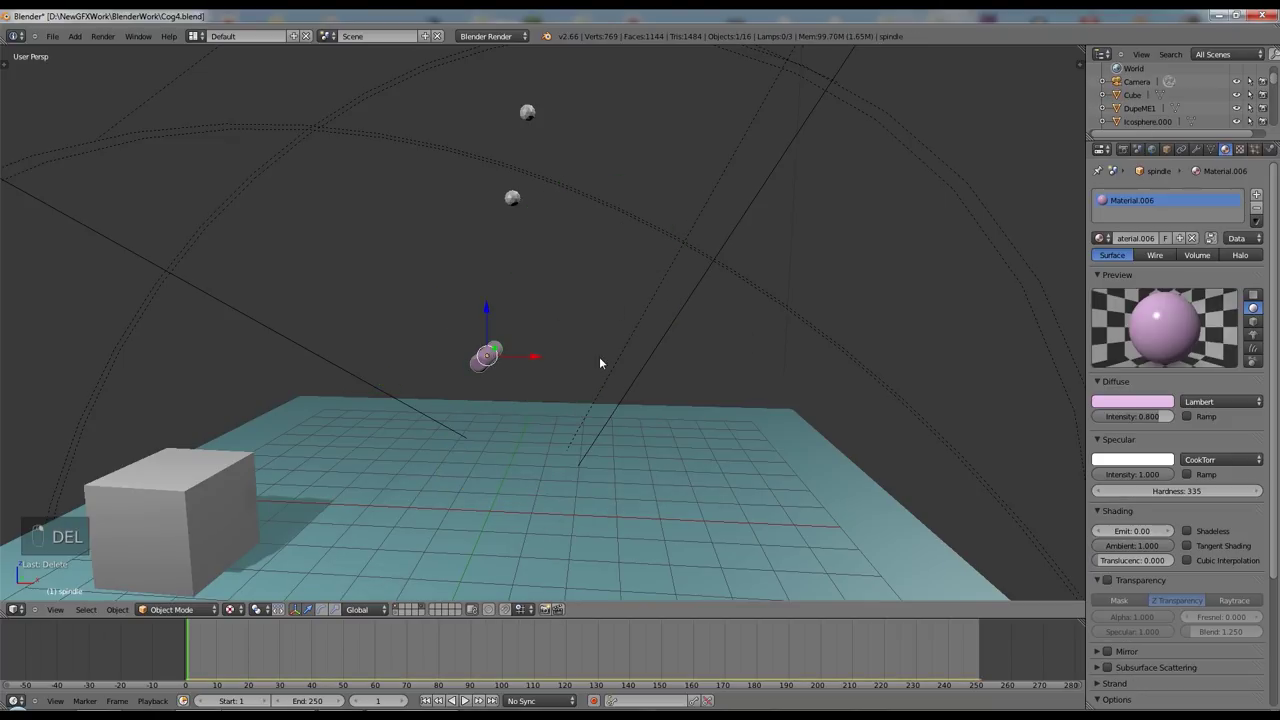
key("Delete")
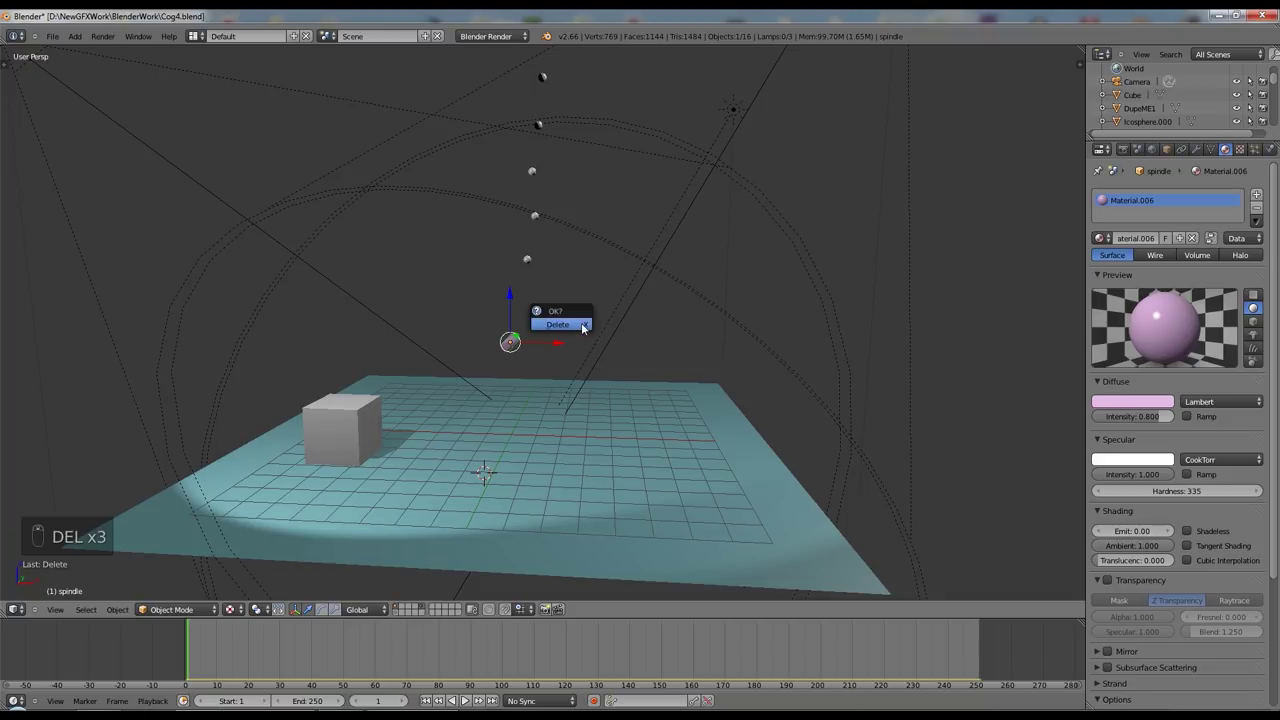
key("Delete")
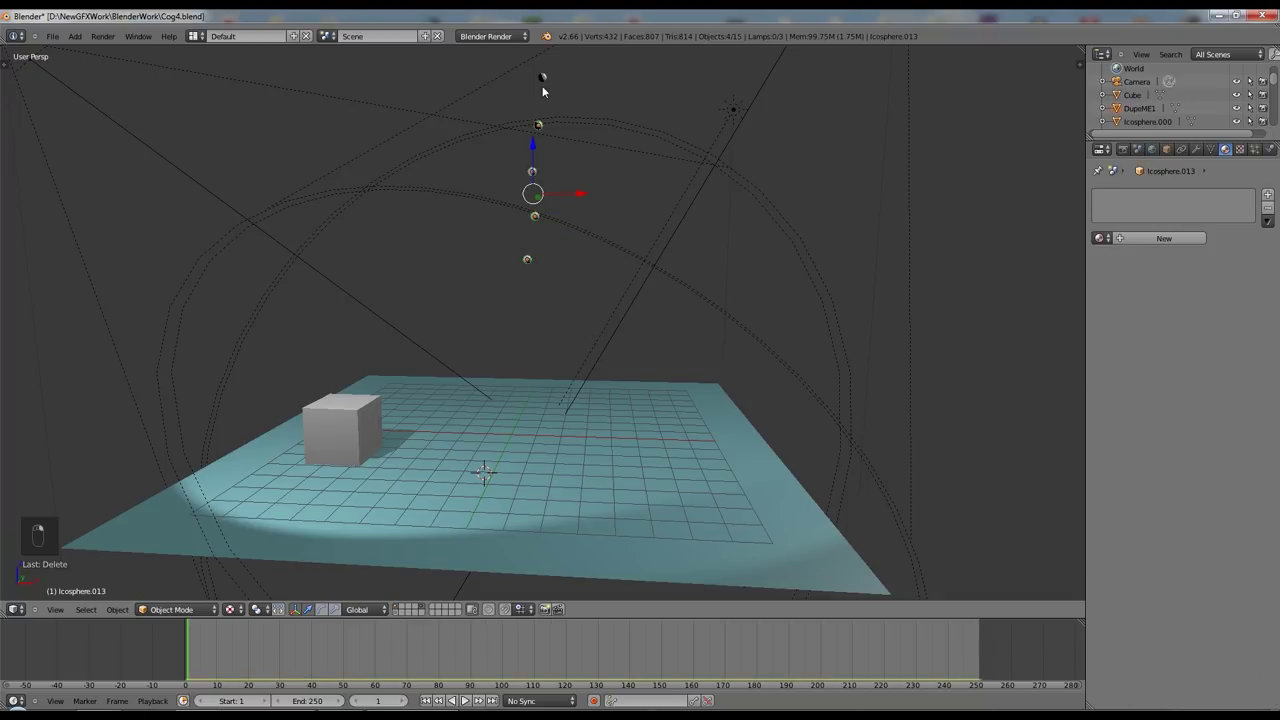
key("Delete")
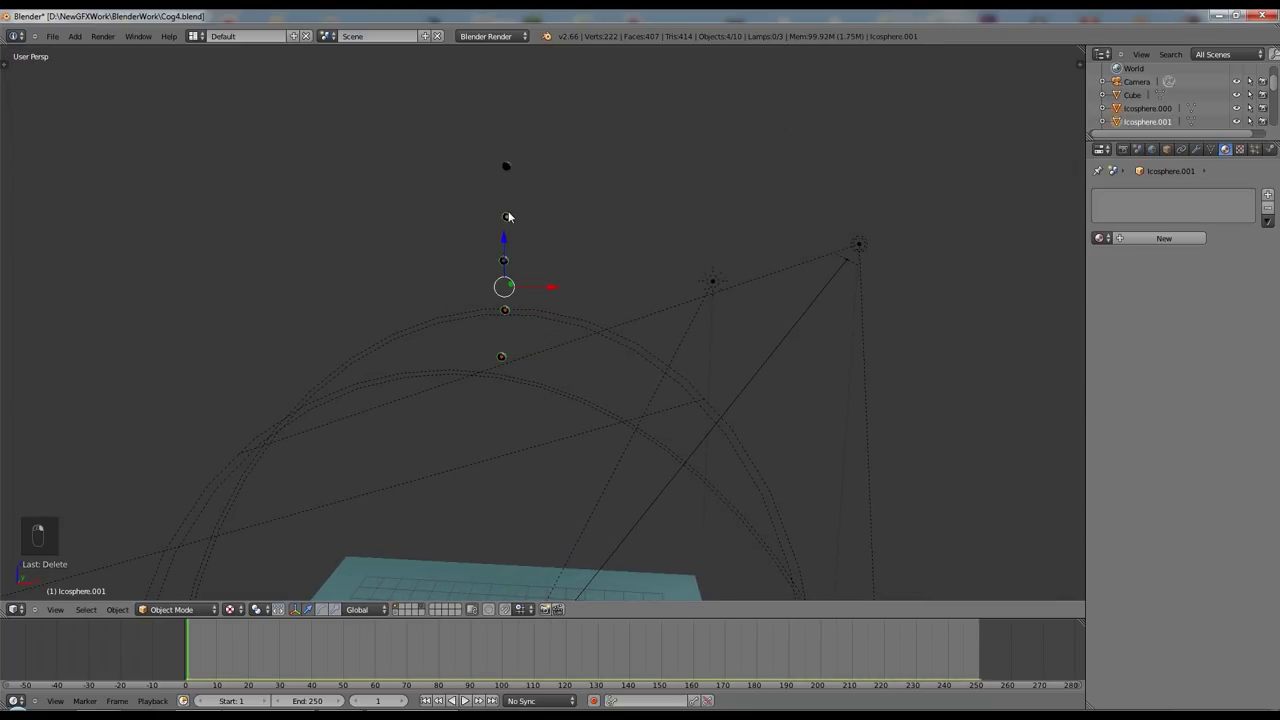
key("Delete")
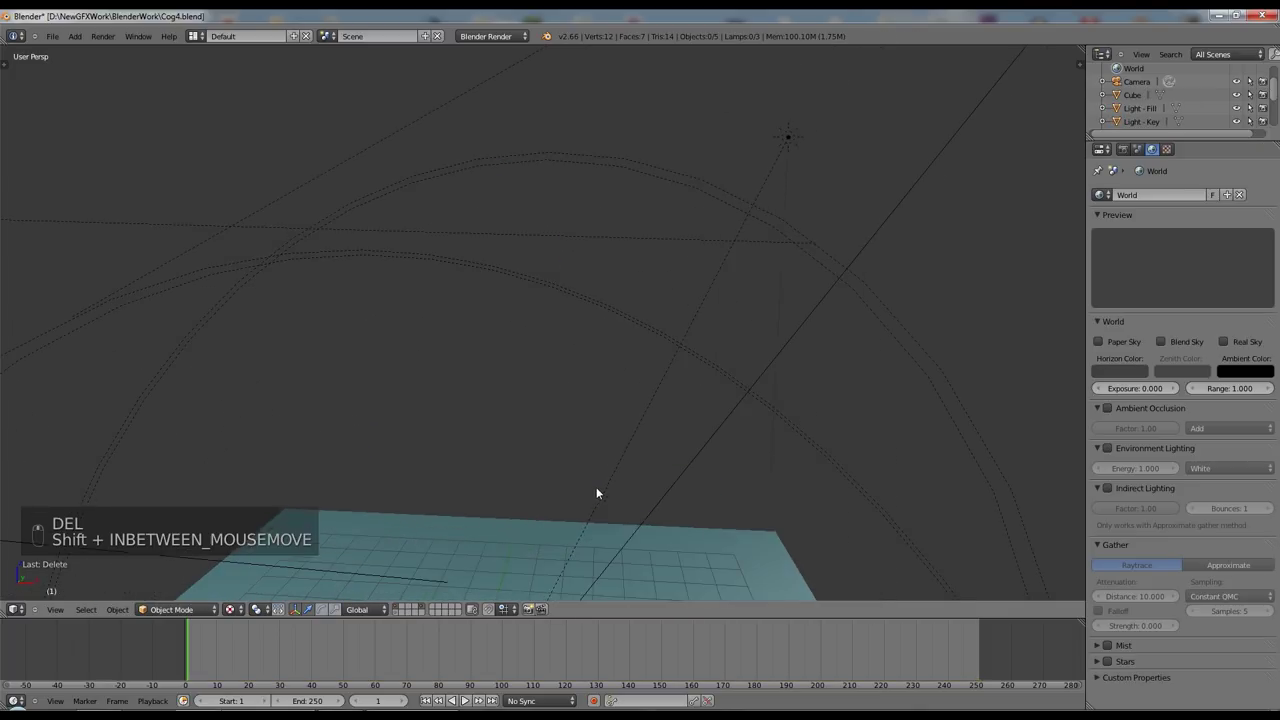
- Orbit the emptied scene and show the object tools panel
middle_click(709, 173)
key("t")
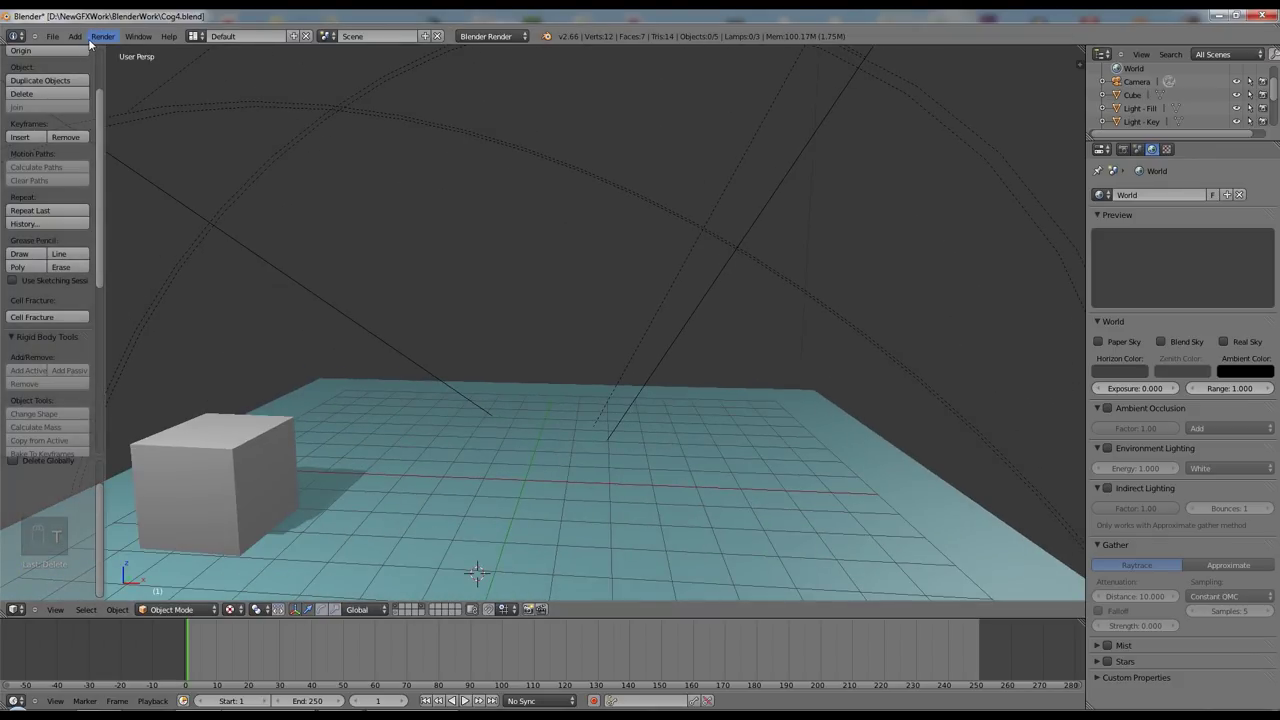
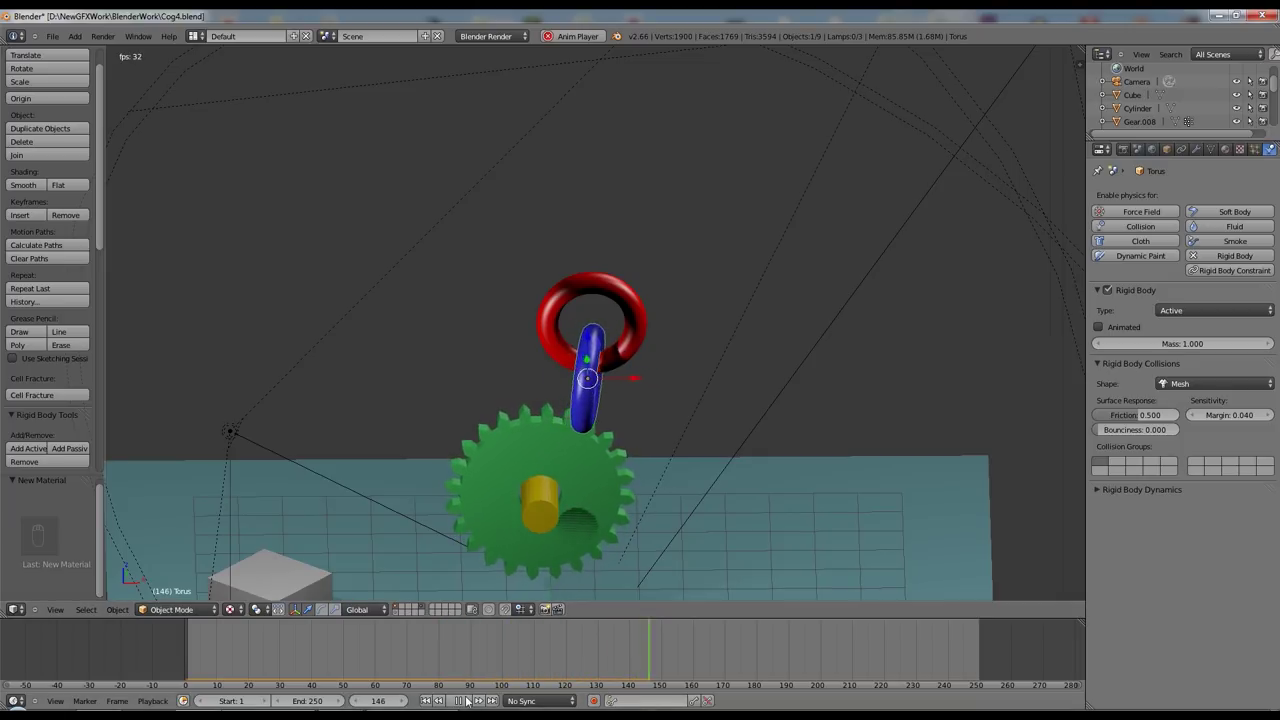
- Scrub the timeline to test the interlinked rings' rigid body behaviour
left_click_drag(468, 703, 653, 289)
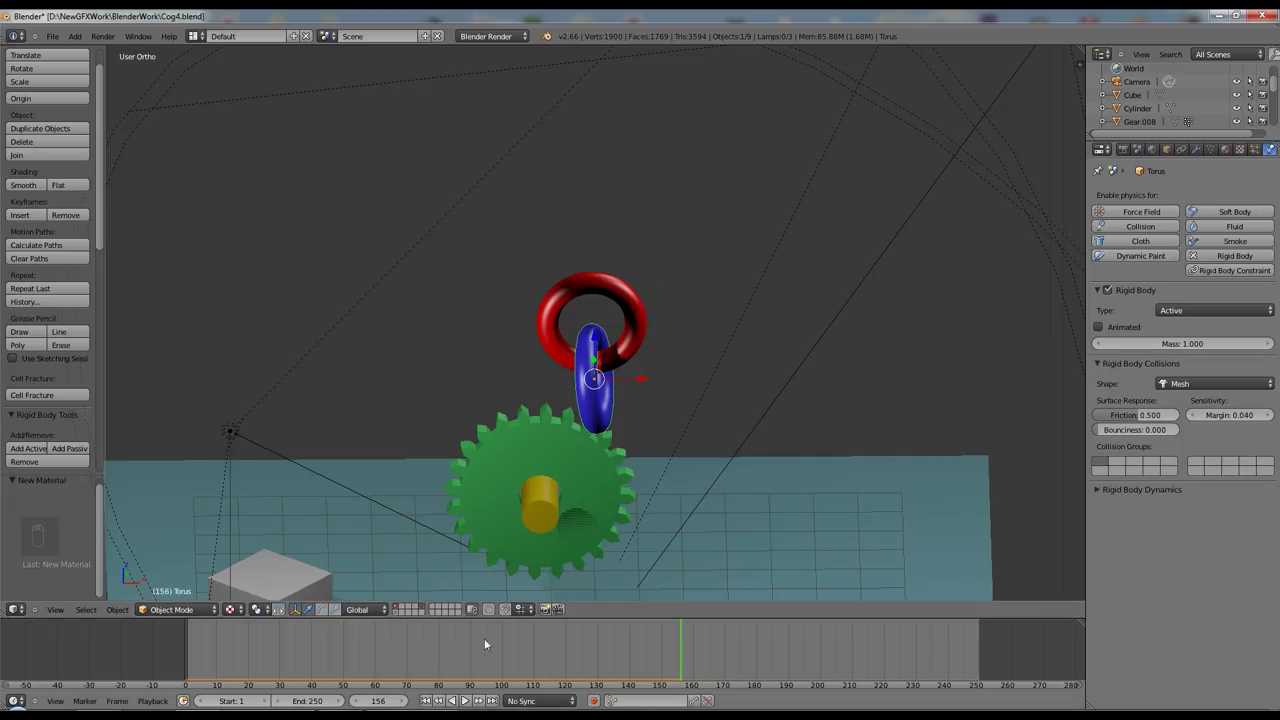
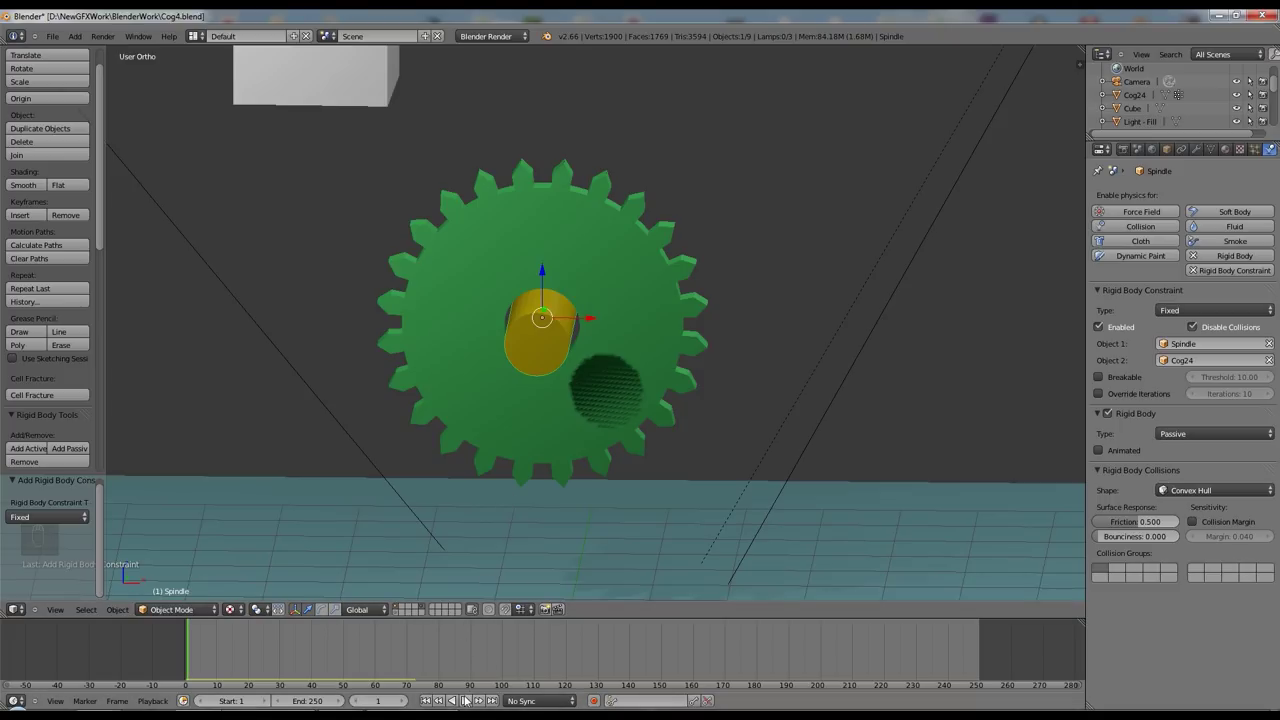
- Play the spindle-to-Cog24 hinge simulation, stop it and rewind to the first frame
left_click(472, 705)
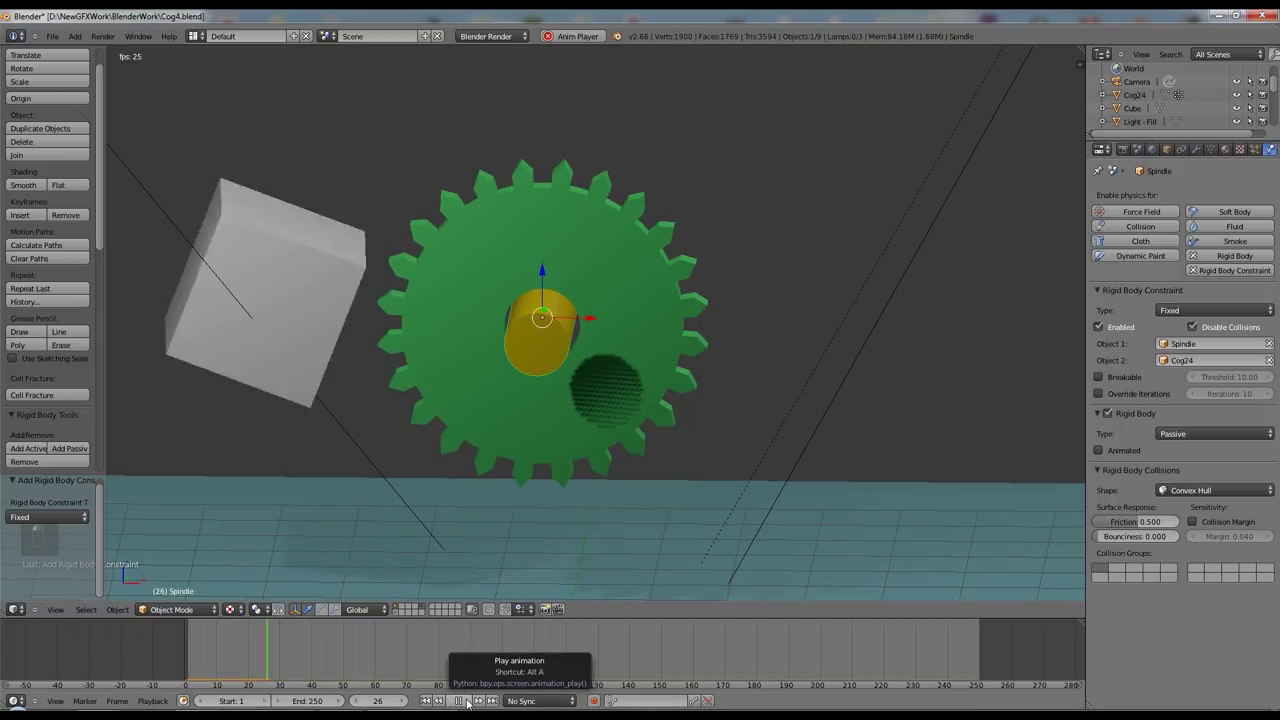
left_click_drag(472, 705, 438, 705)
left_click_drag(440, 703, 467, 706)
key("r")
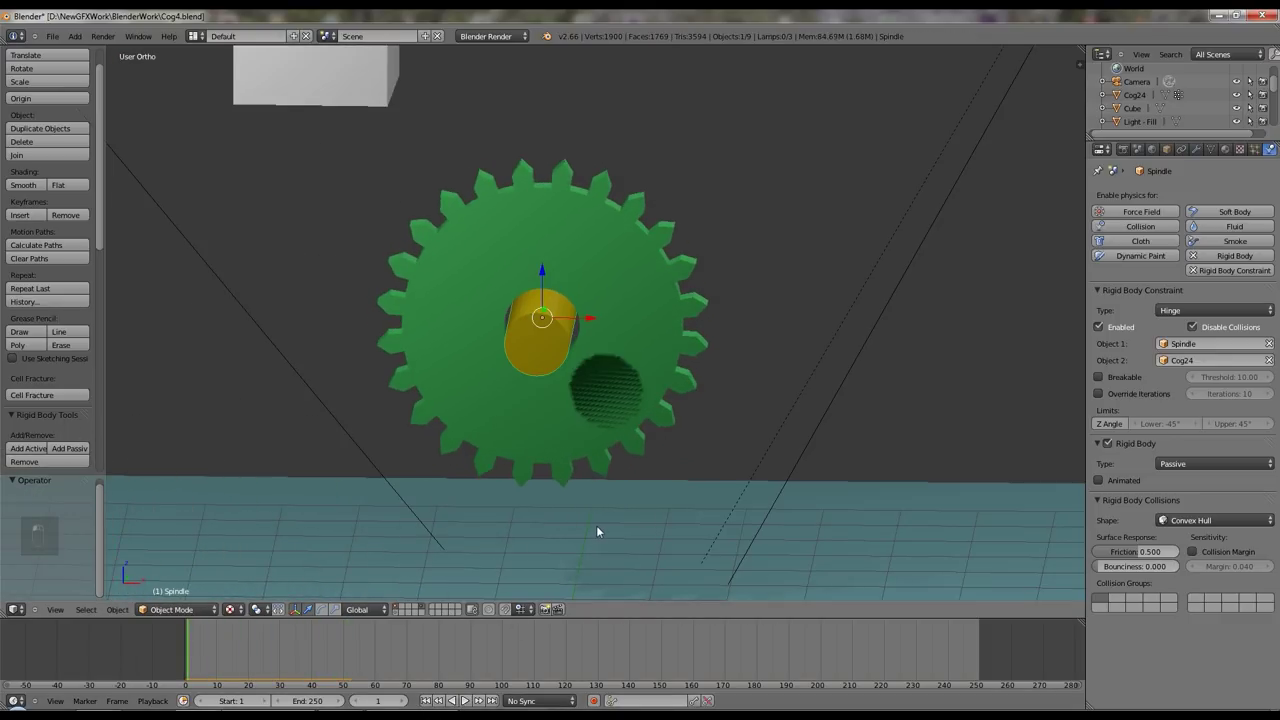
- Undo the spindle's stray rotation, apply its rotation and scale, and start rotating it again
key("r")
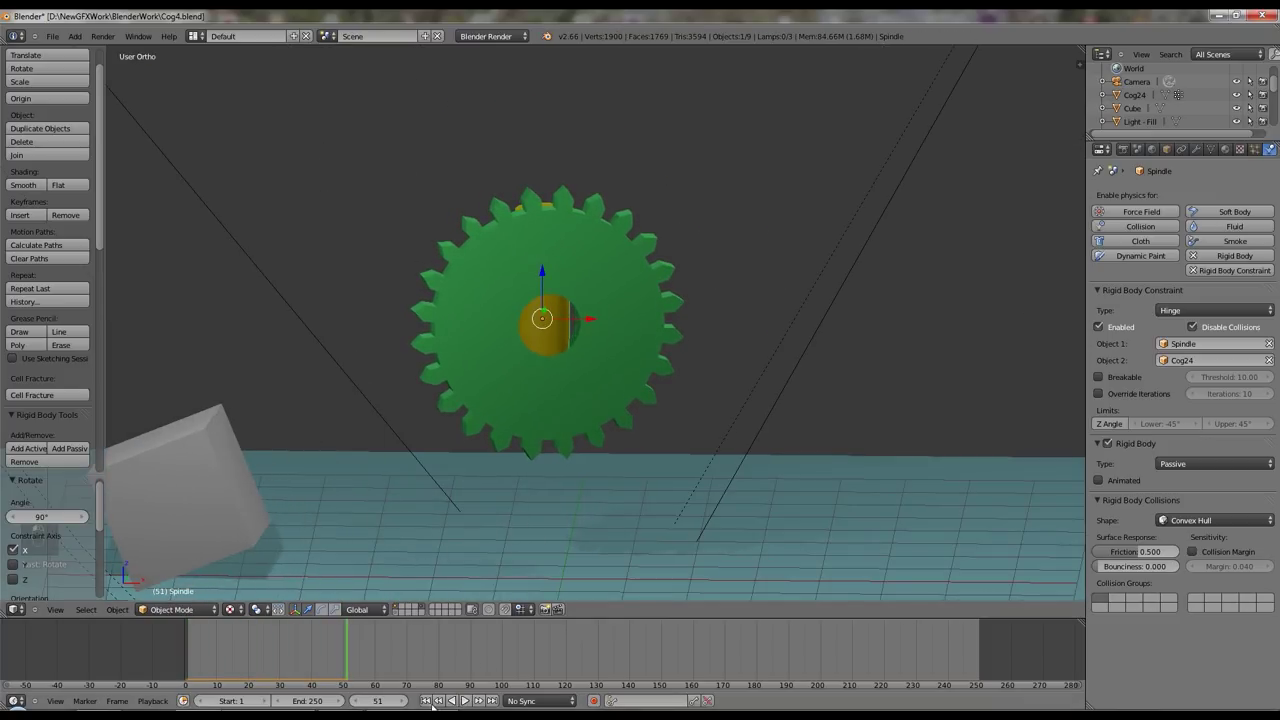
key("ctrl+z")
key("ctrl+z")
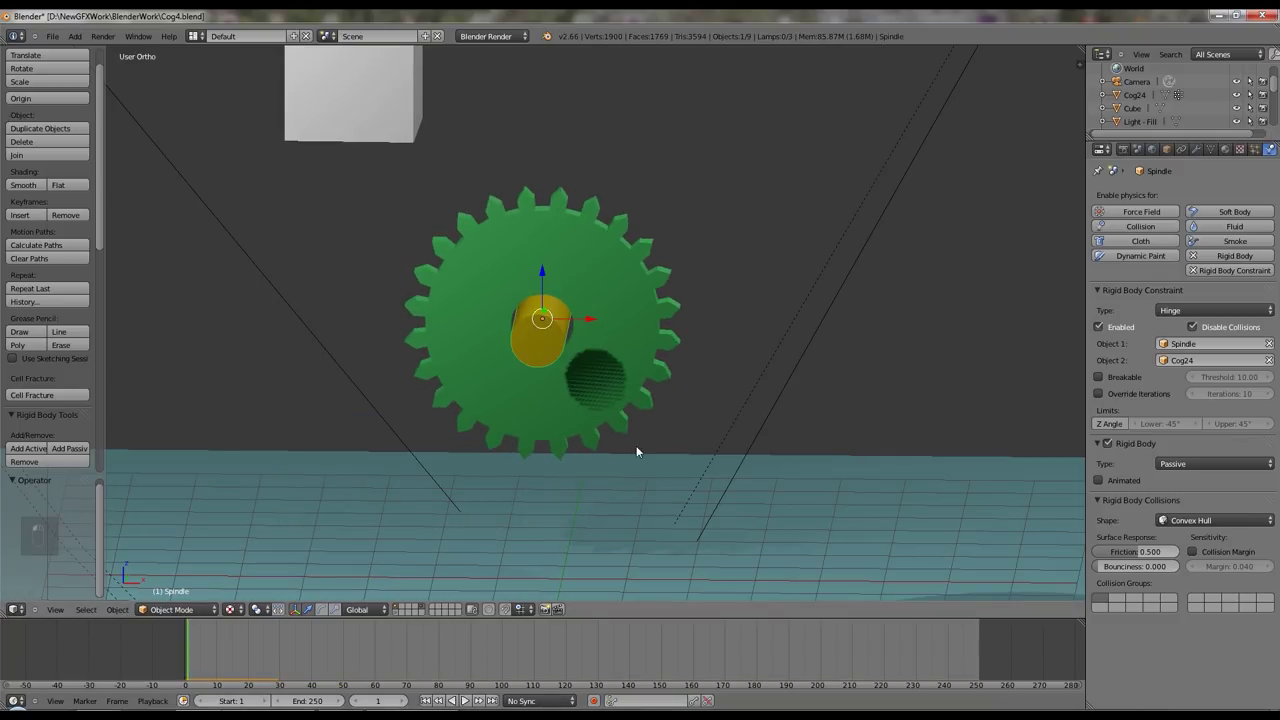
key("ctrl+a")
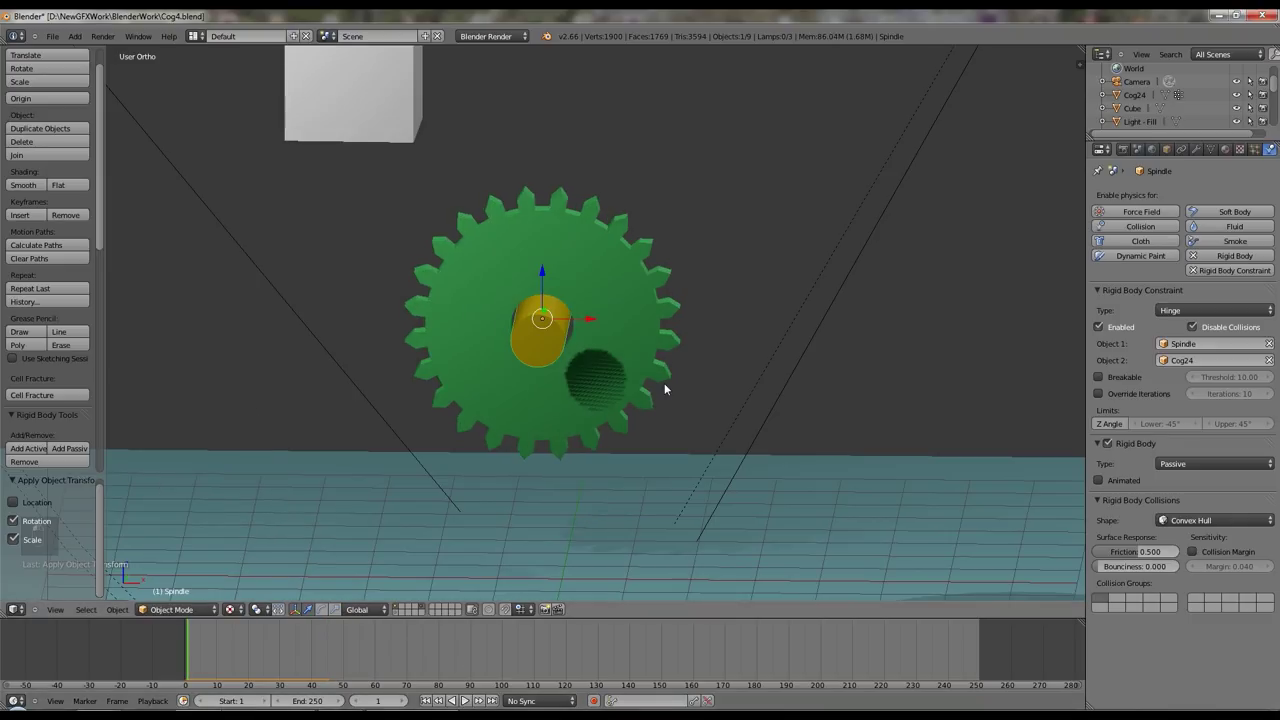
key("r")
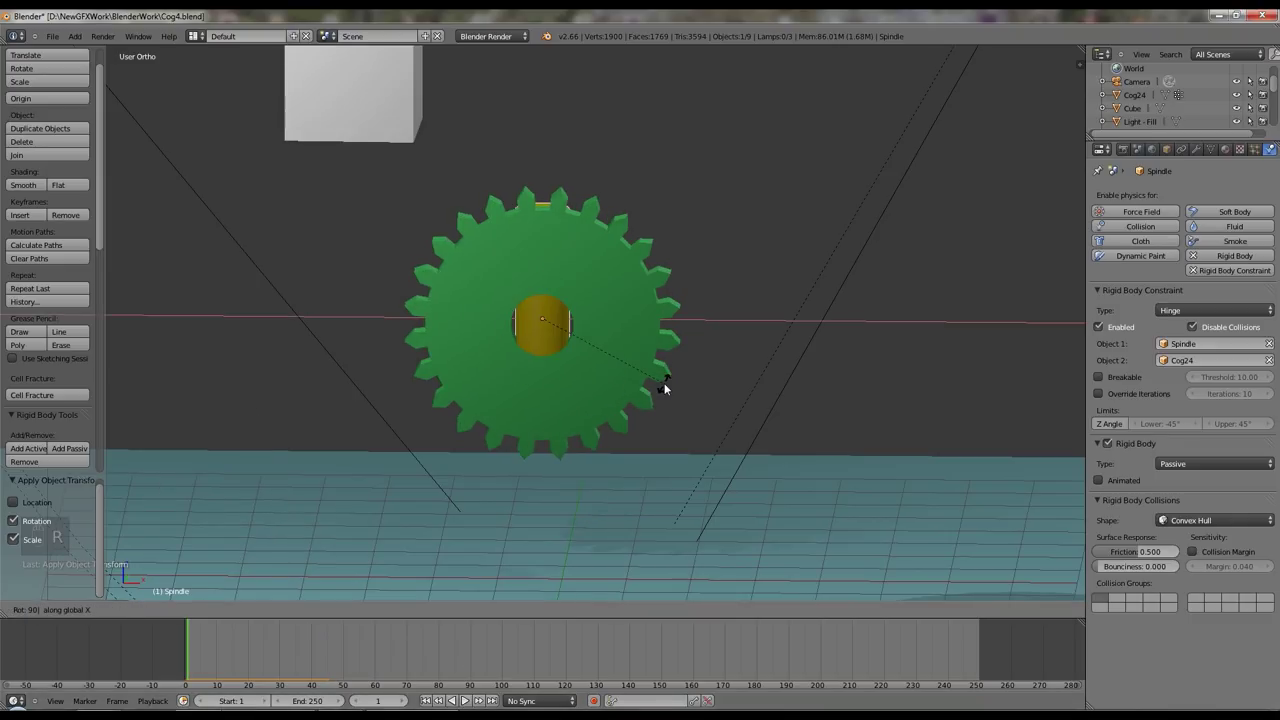
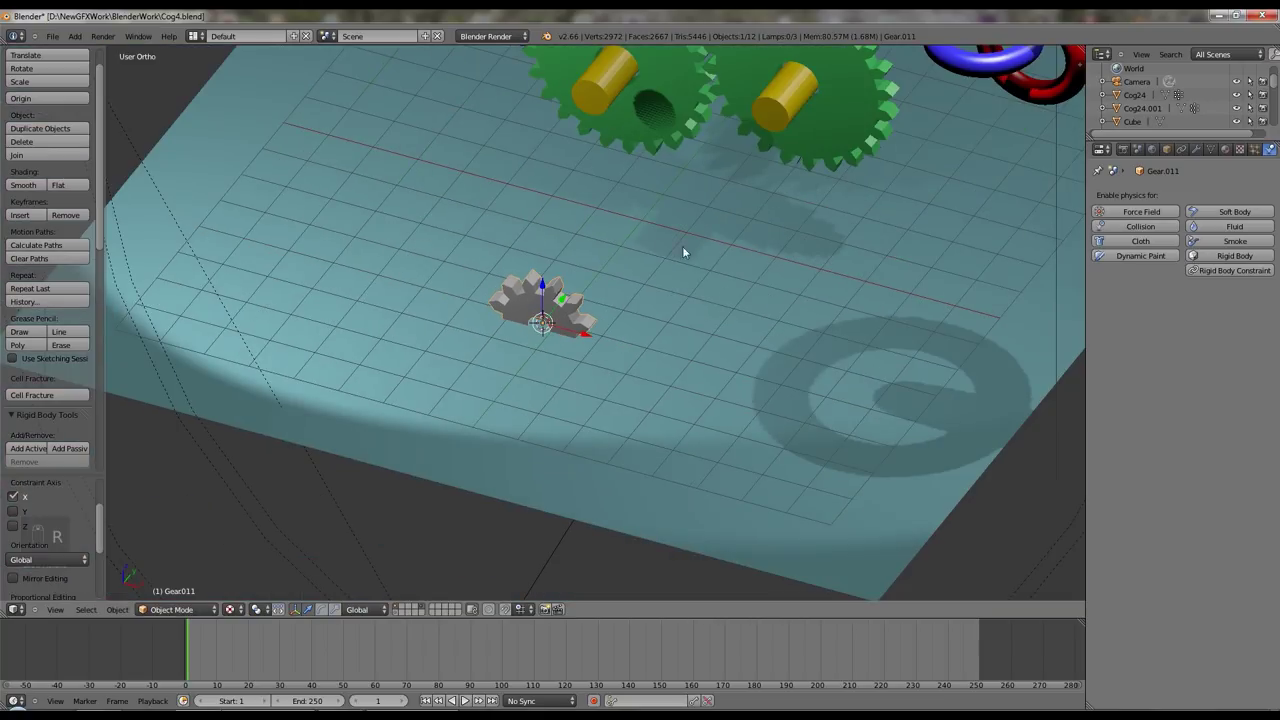
- Move the small grey gear up level with the green gears and enter Edit Mode on it
key("KP_3")
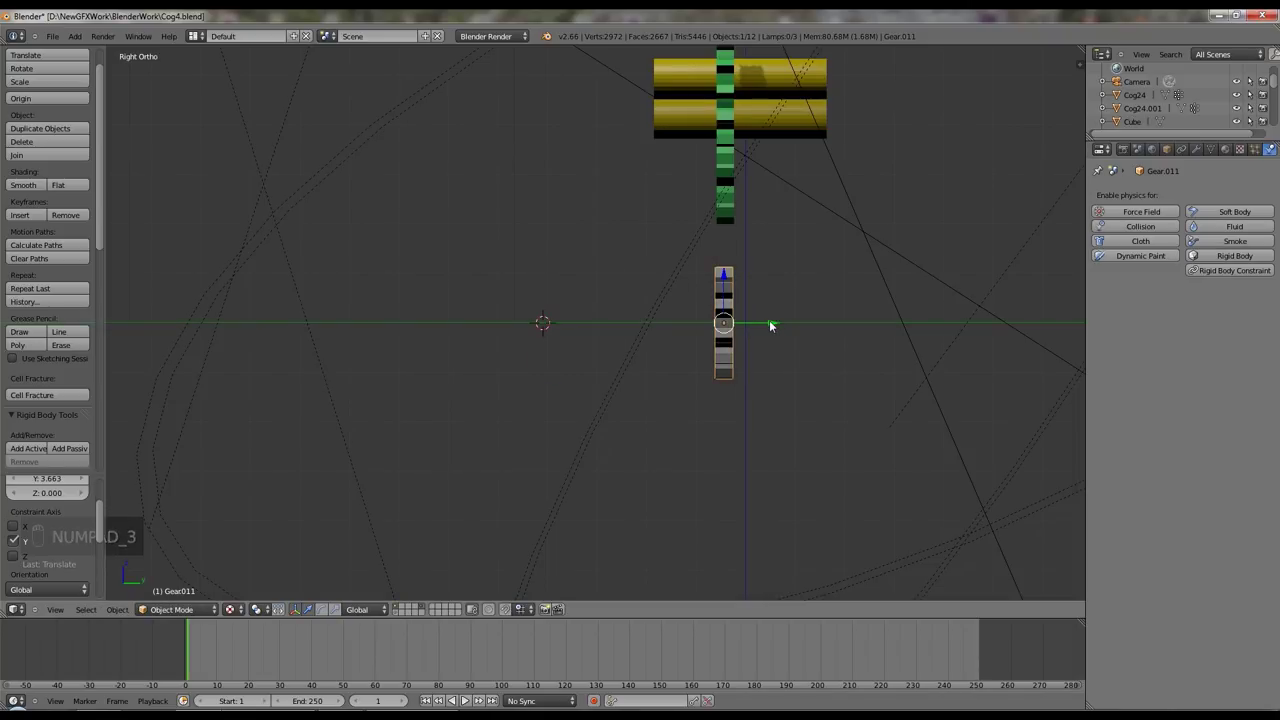
key("KP_1")
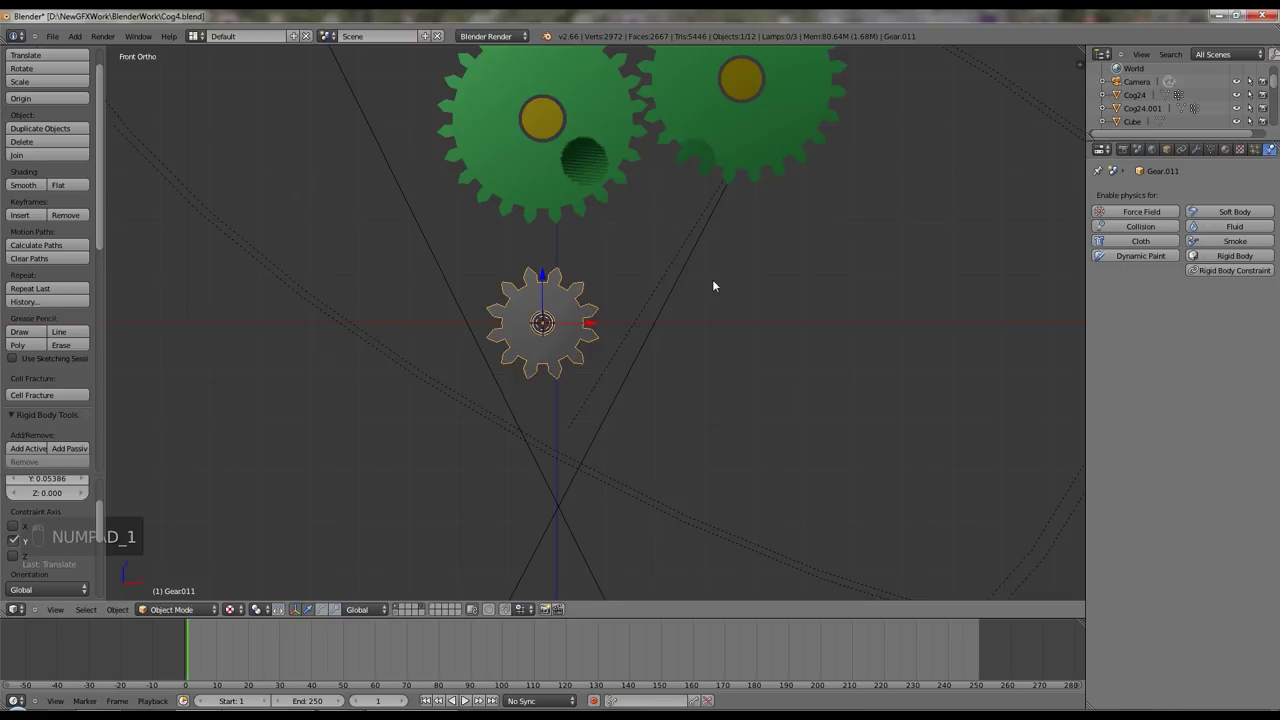
key("g")
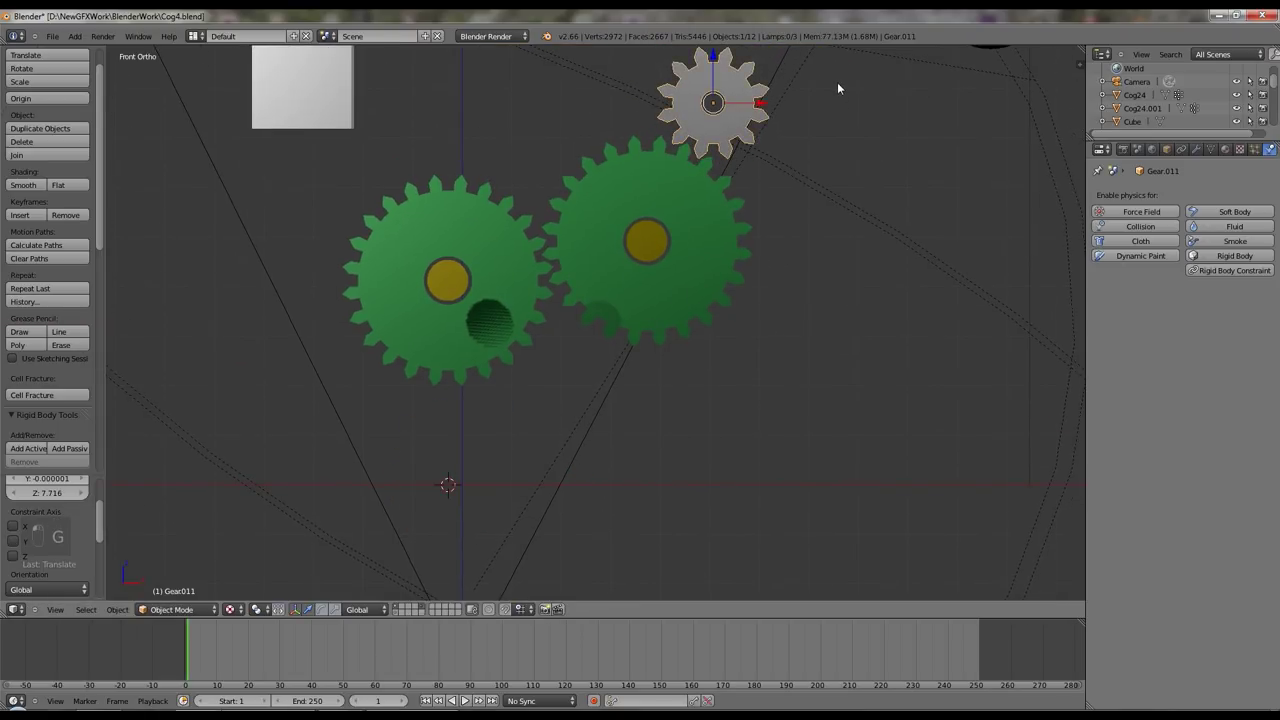
left_click_drag(843, 160, 758, 291)
middle_click(728, 310)
middle_click(867, 305)
middle_click(814, 339)
key("KP_Decimal")
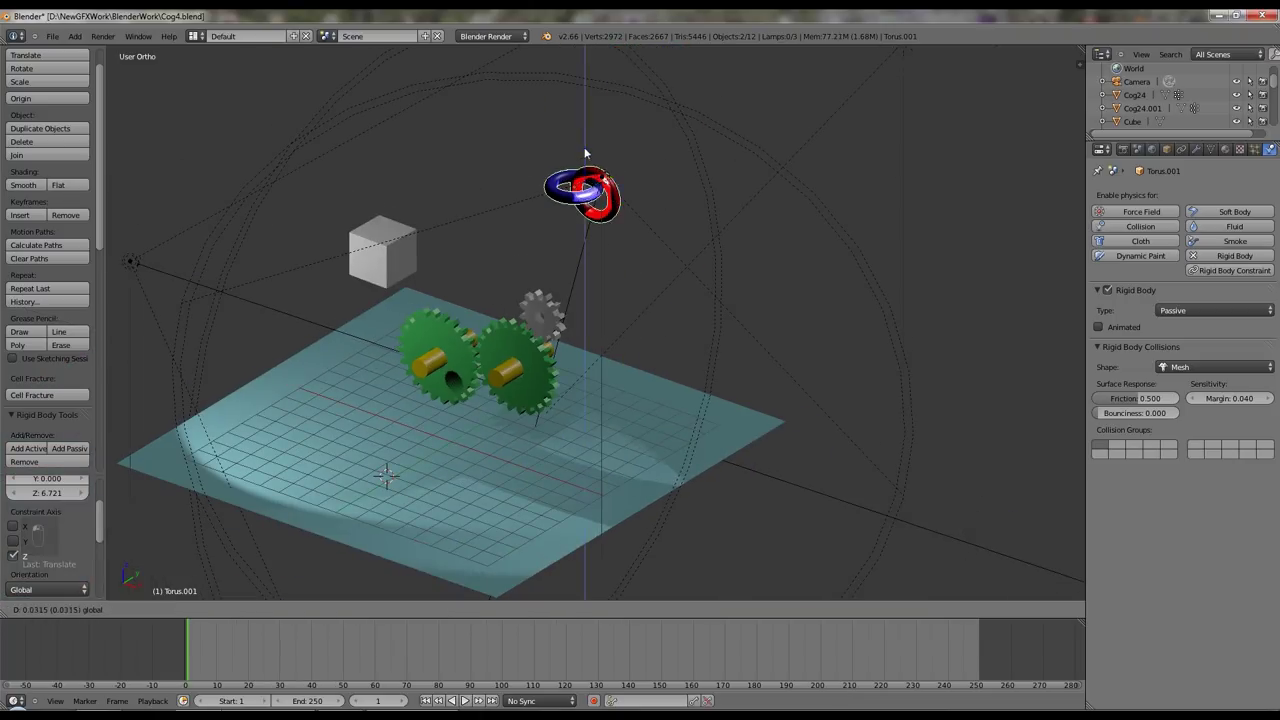
key("KP_Decimal")
- Select the centre hole's edge loops and search for Bridge Two Edge Loops
key("Tab")
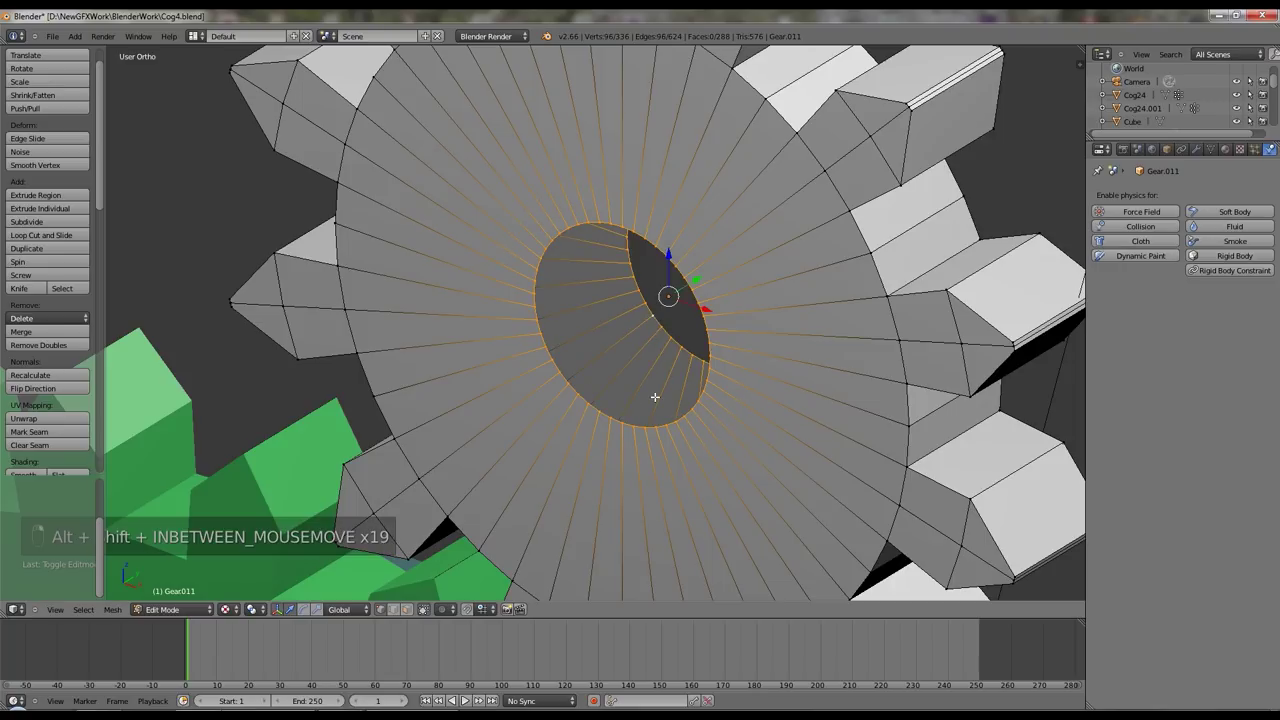
key("space")
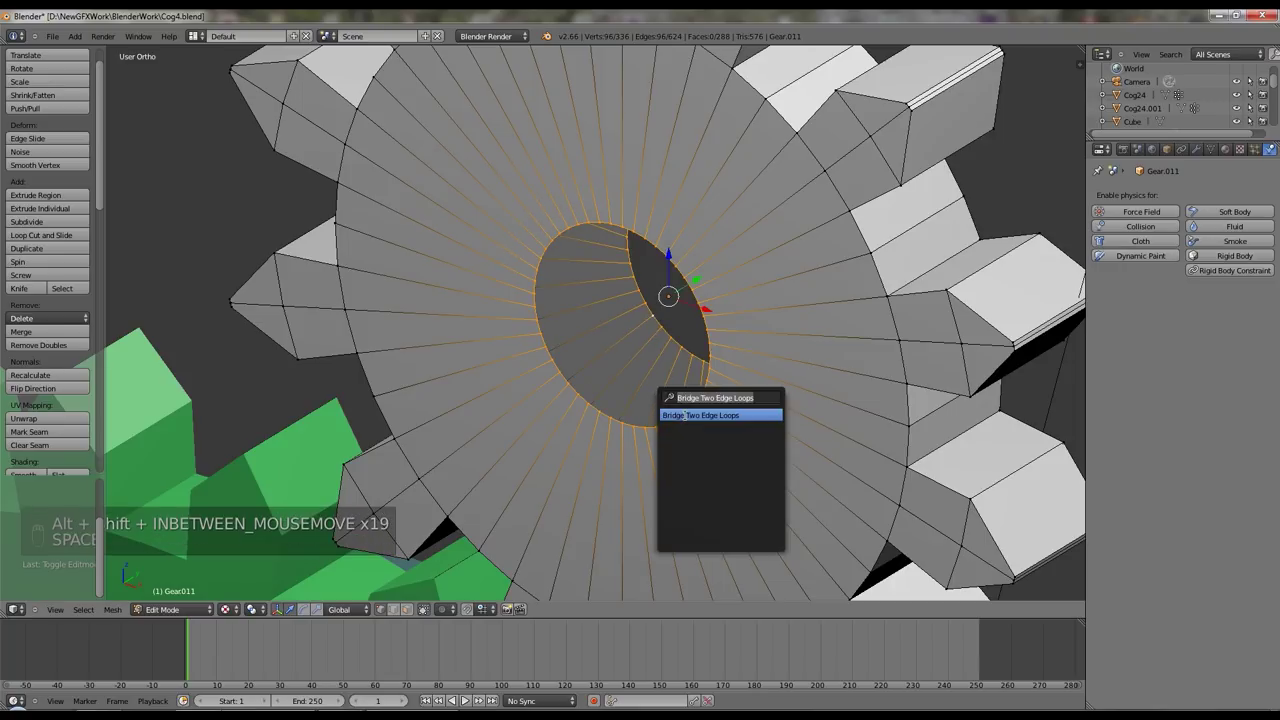
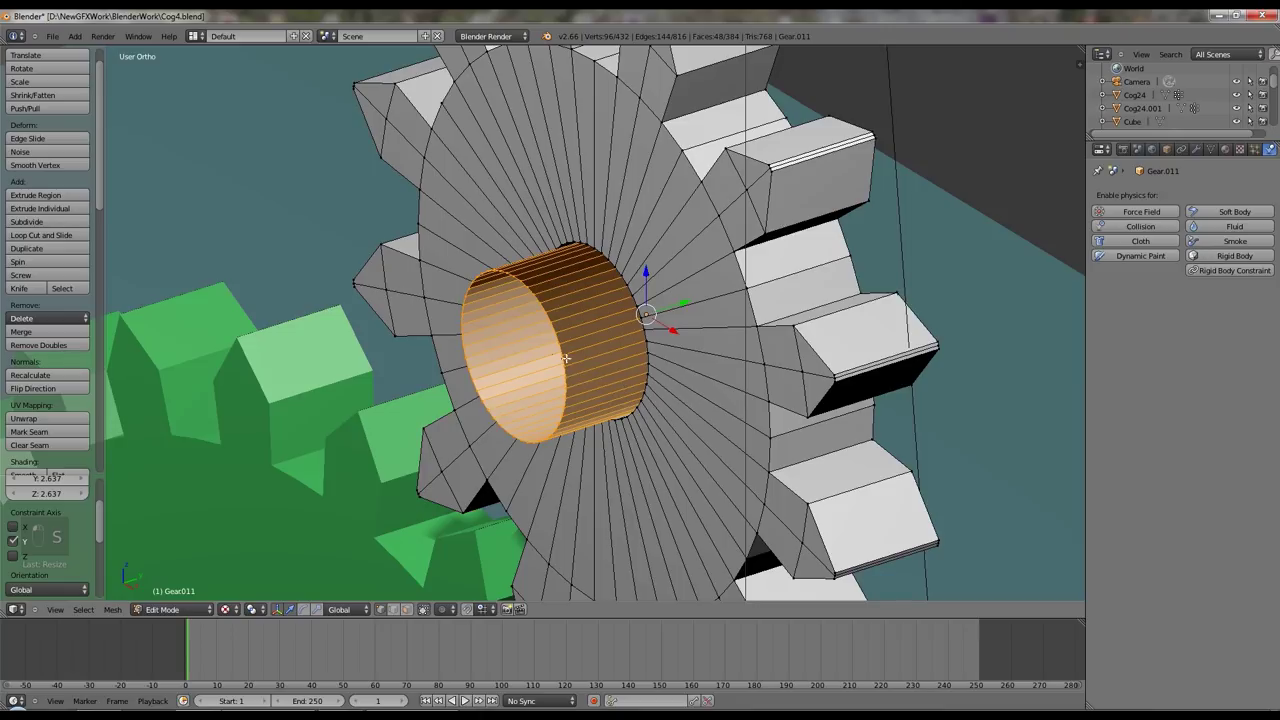
- Extrude the tube into a long axle, fill its open end and select the whole shaft
key("s")
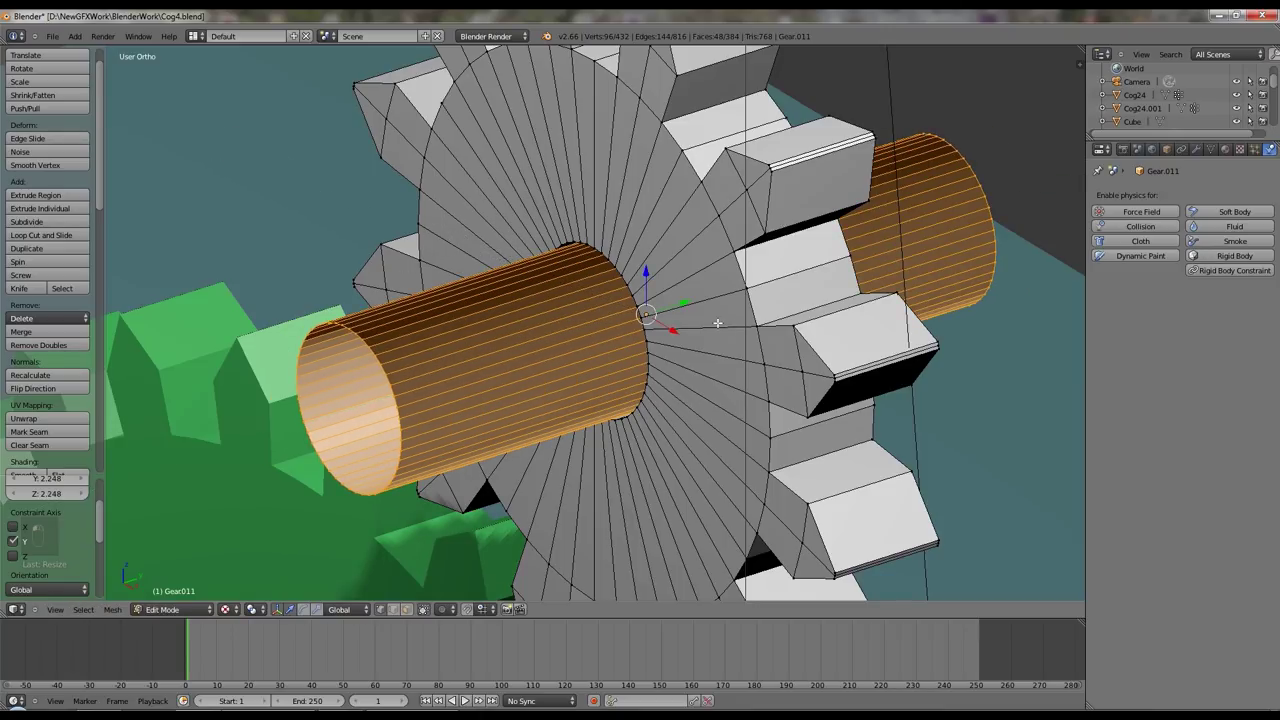
key("e")
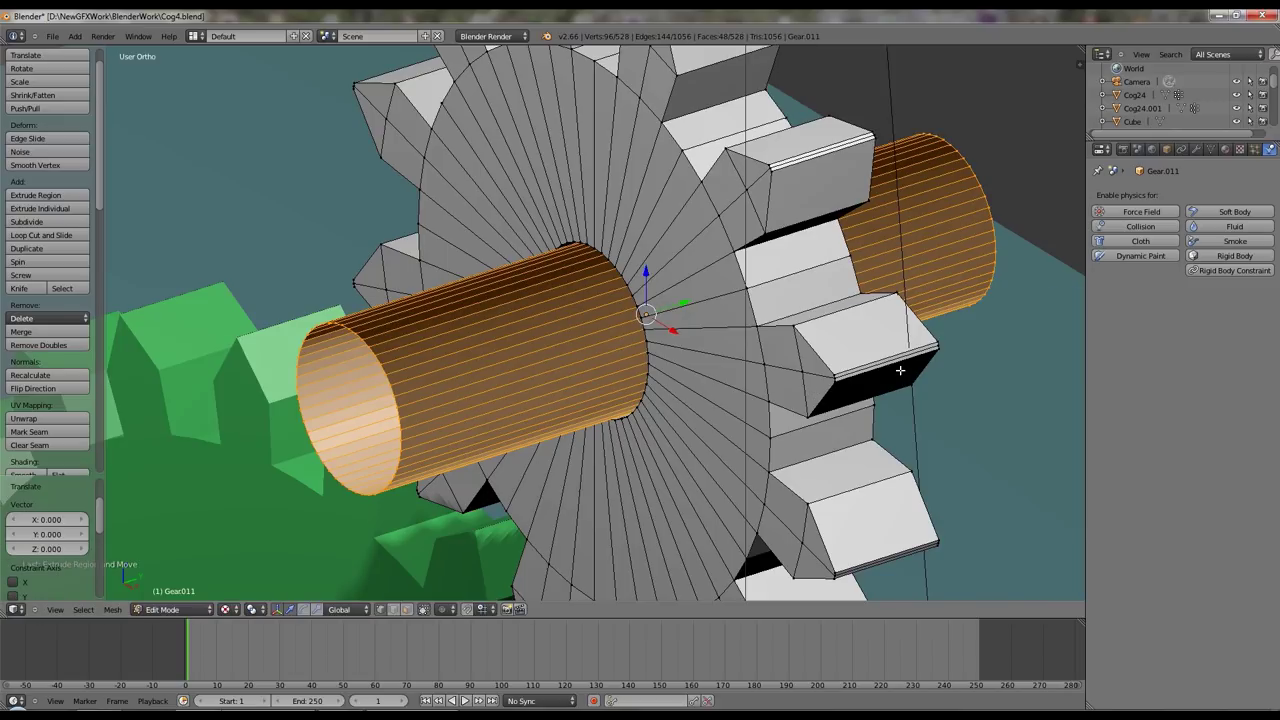
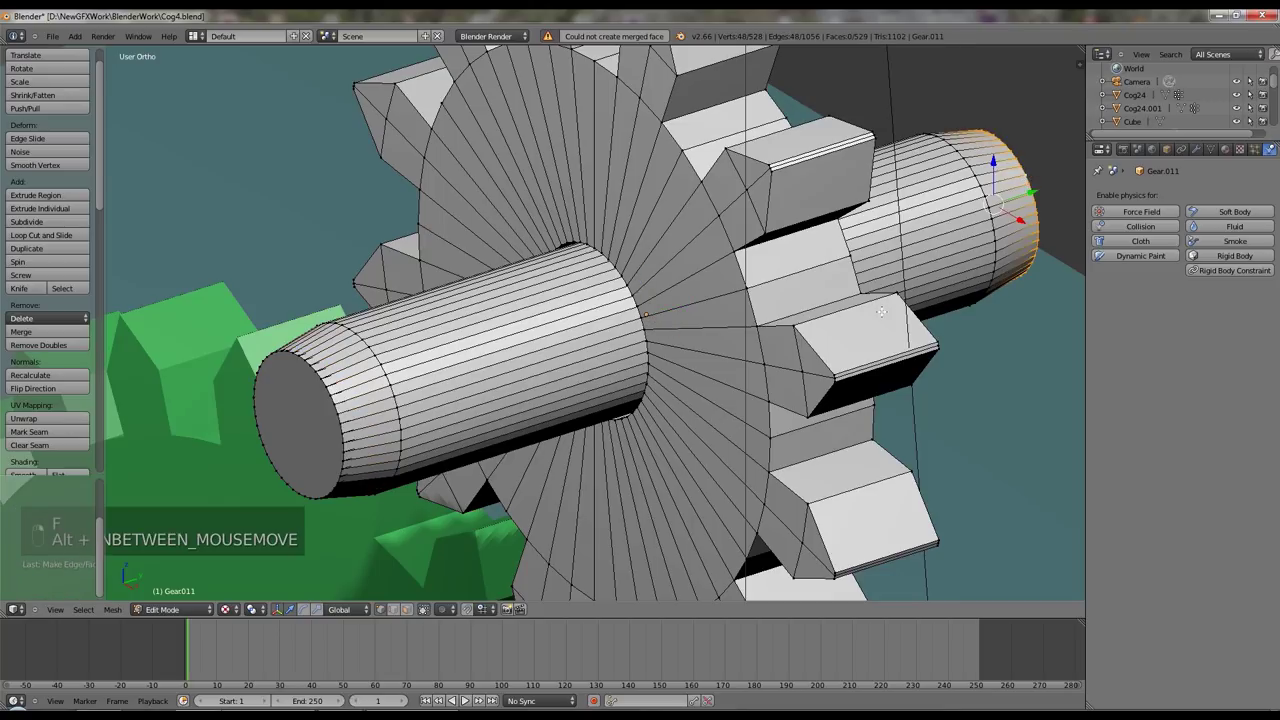
key("f")
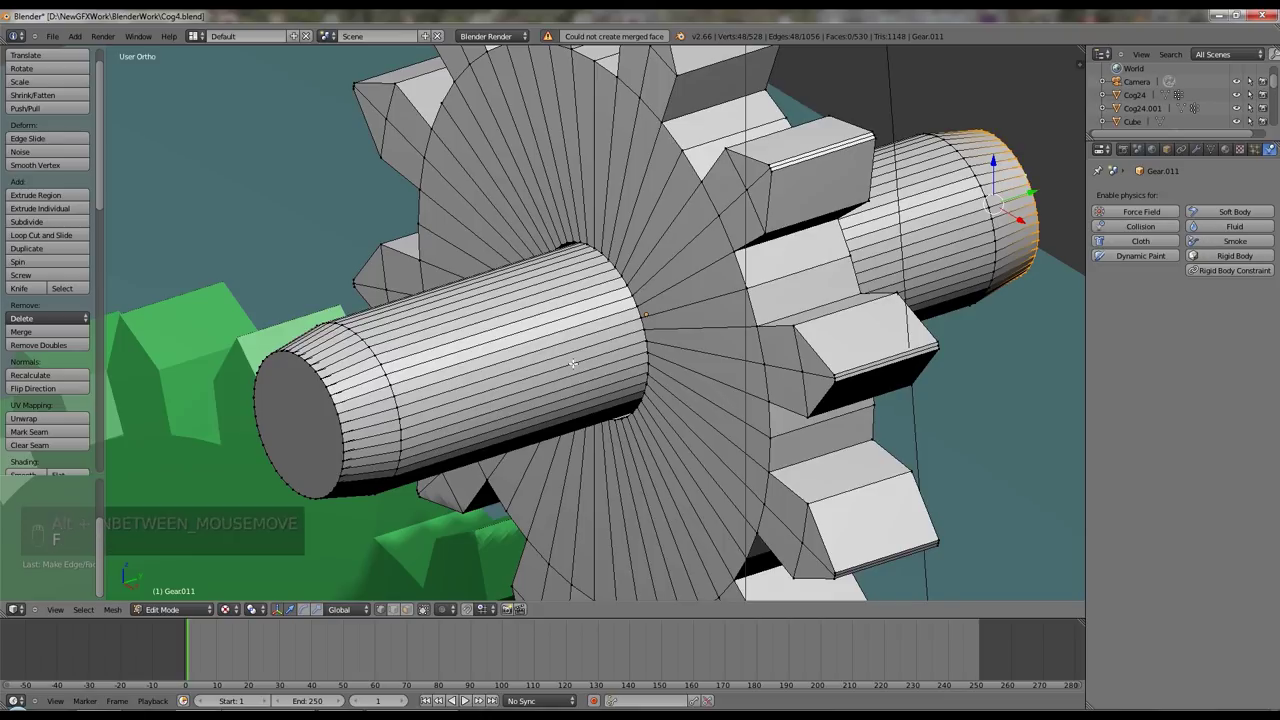
key("ctrl+l")
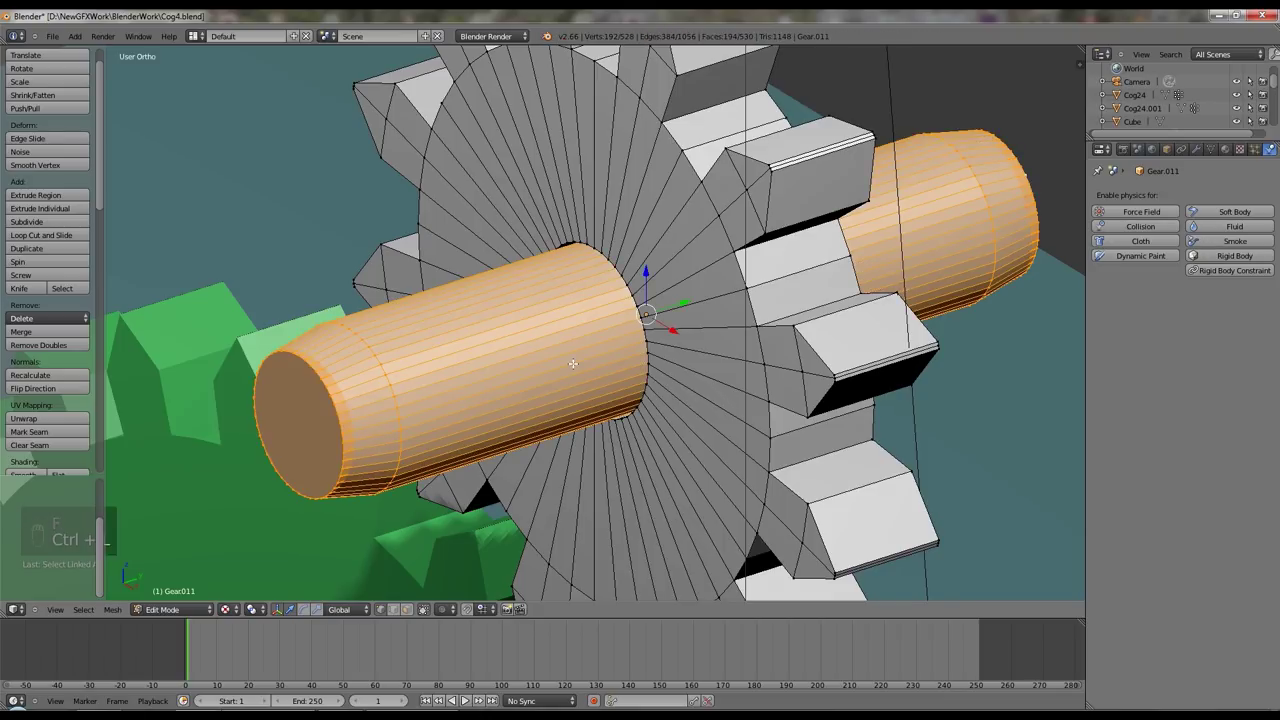
- Bring up the Separate menu to split the axle off the gear
key("p")
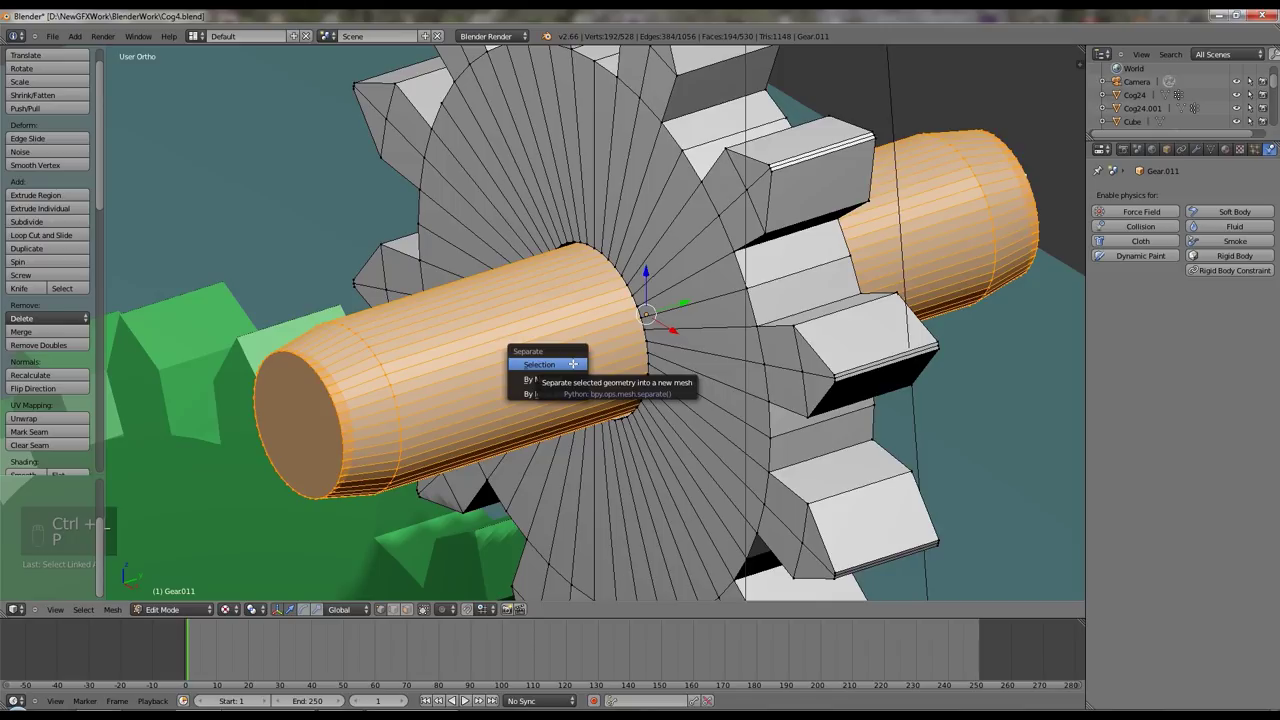
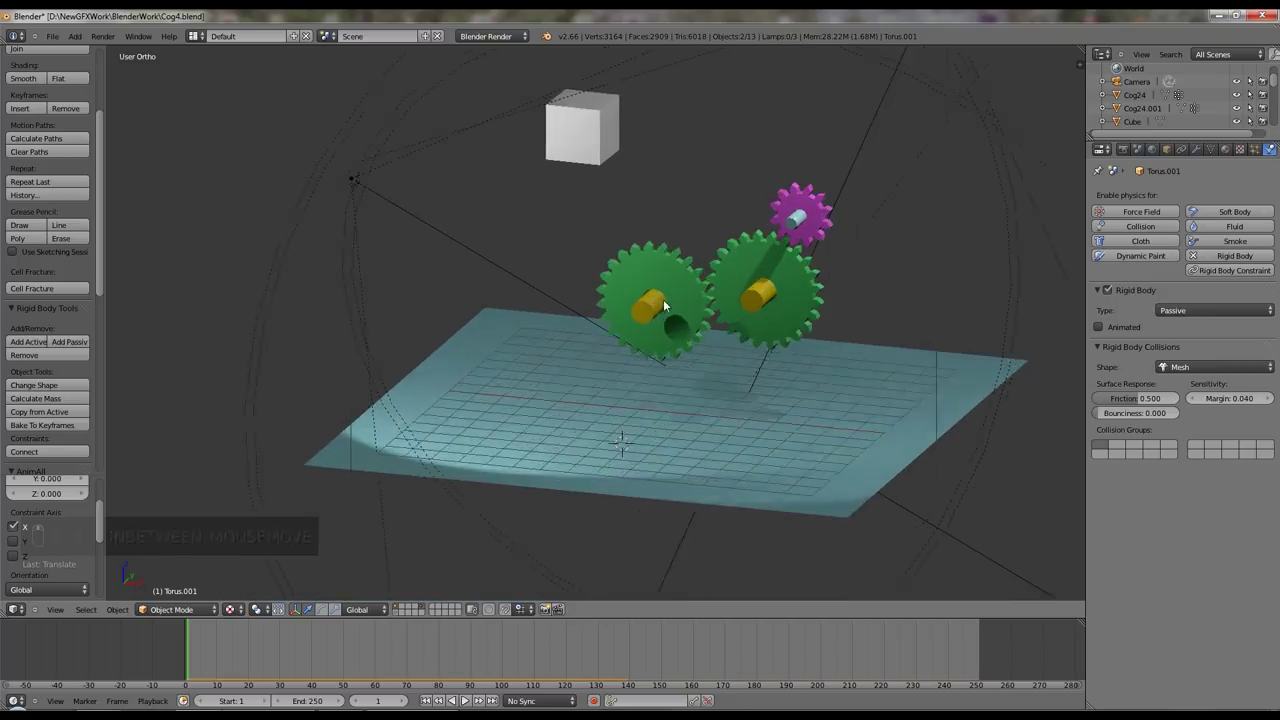
- Add an icosphere and place it off to the left of the green gears
left_click_drag(72, 40, 222, 110)
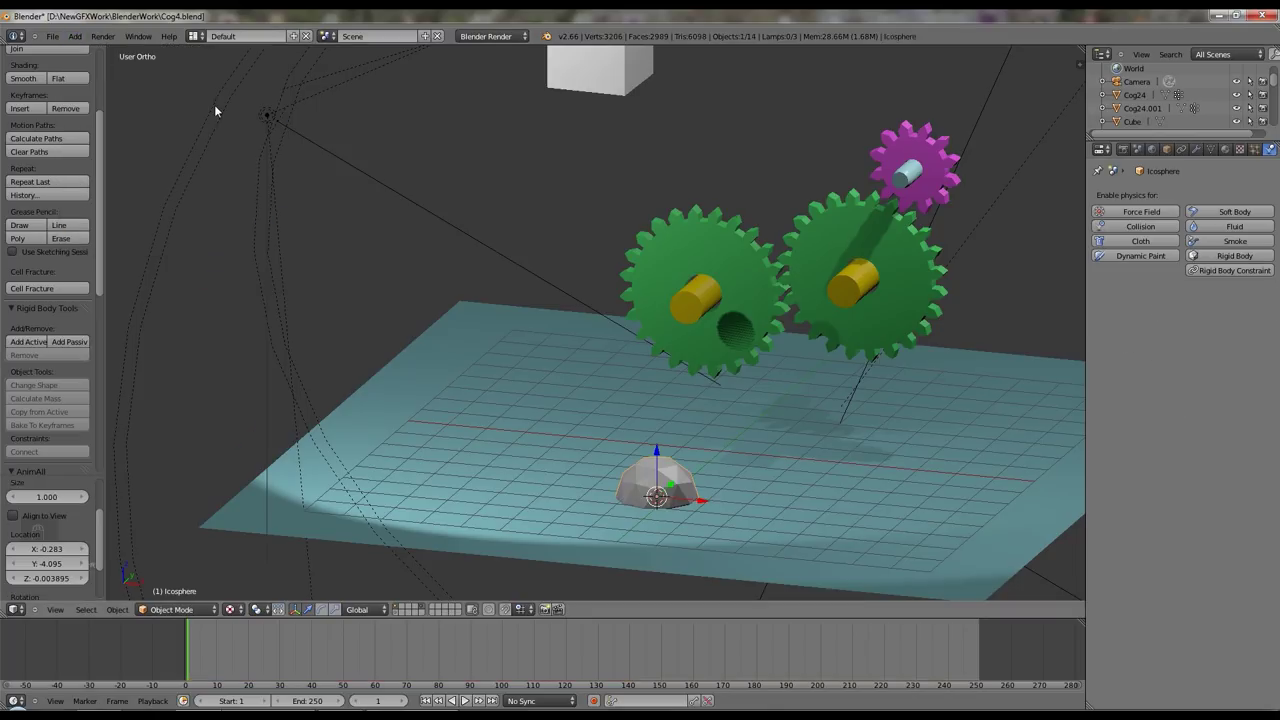
key("s")
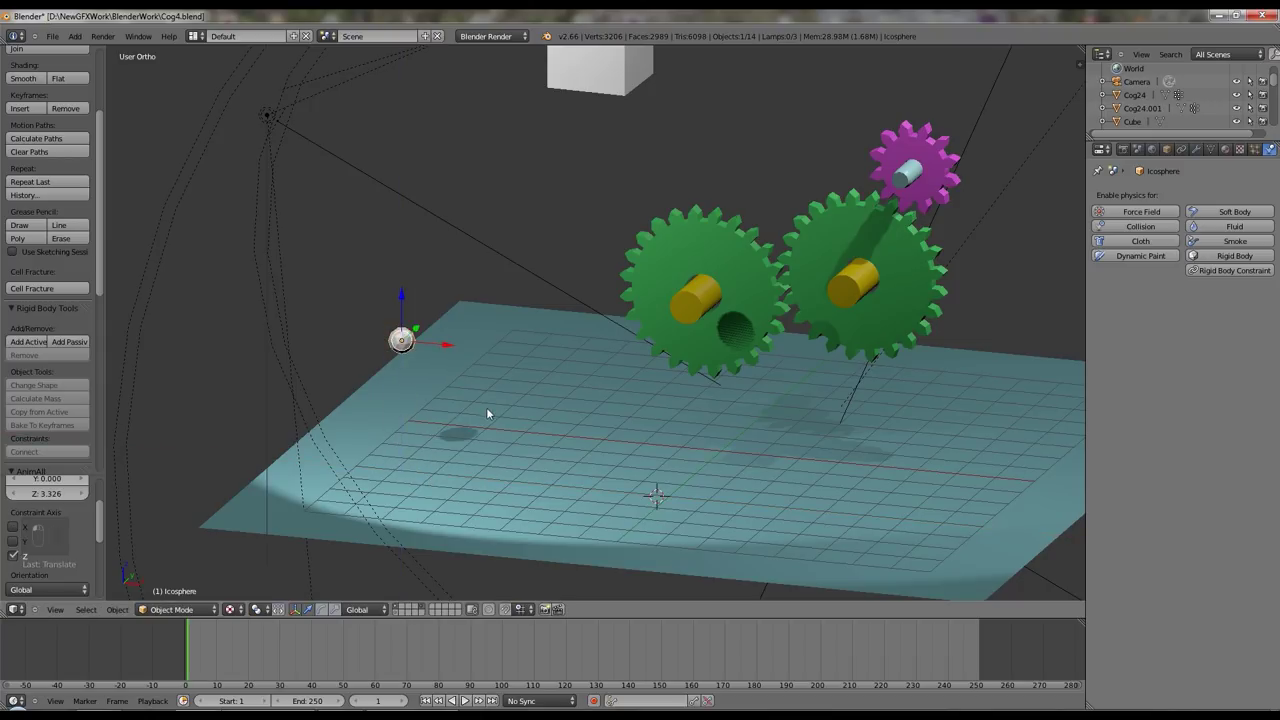
left_click_drag(579, 419, 622, 406)
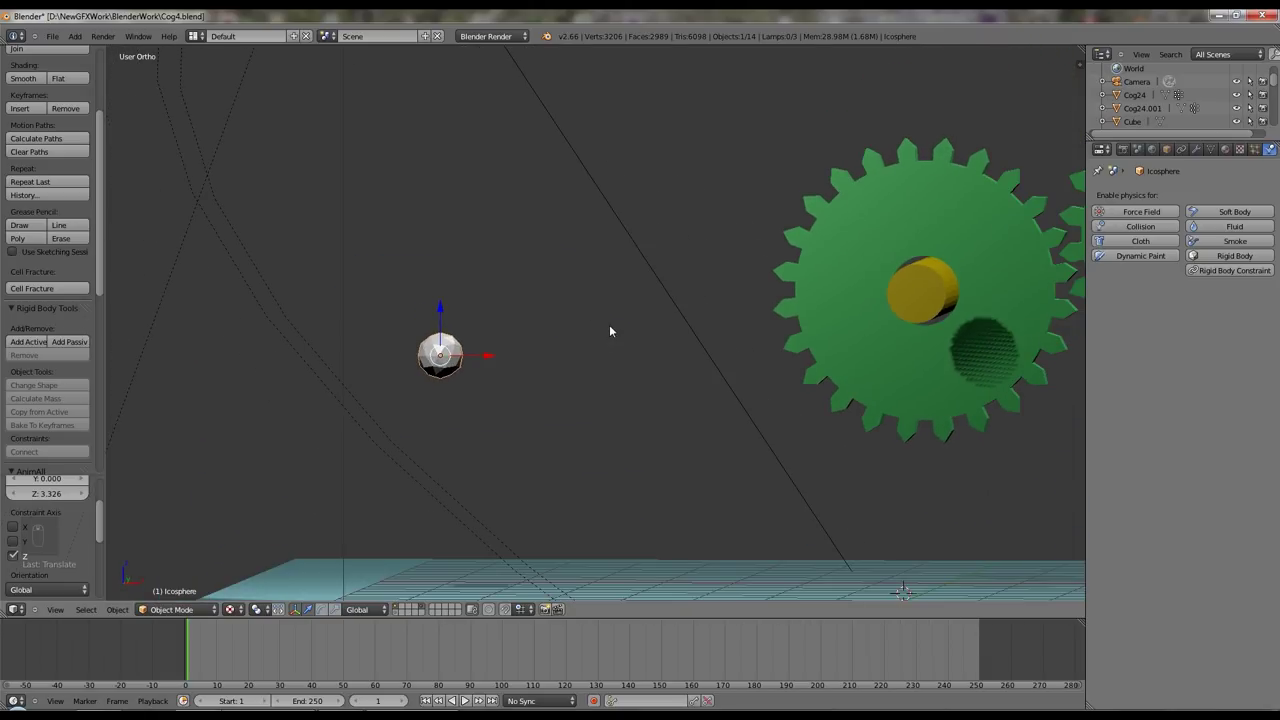
- Isolate the icosphere and apply its Array modifier, leaving seven real spheres in front view
key("m")
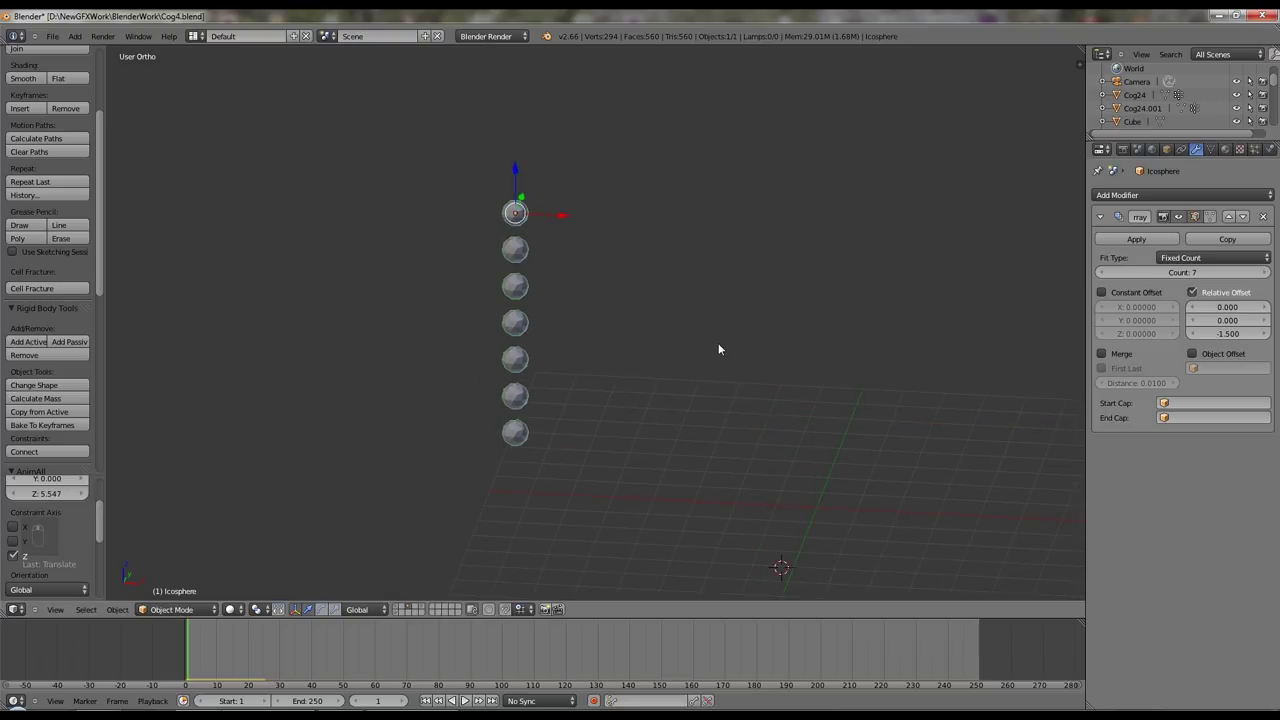
key("KP_1")
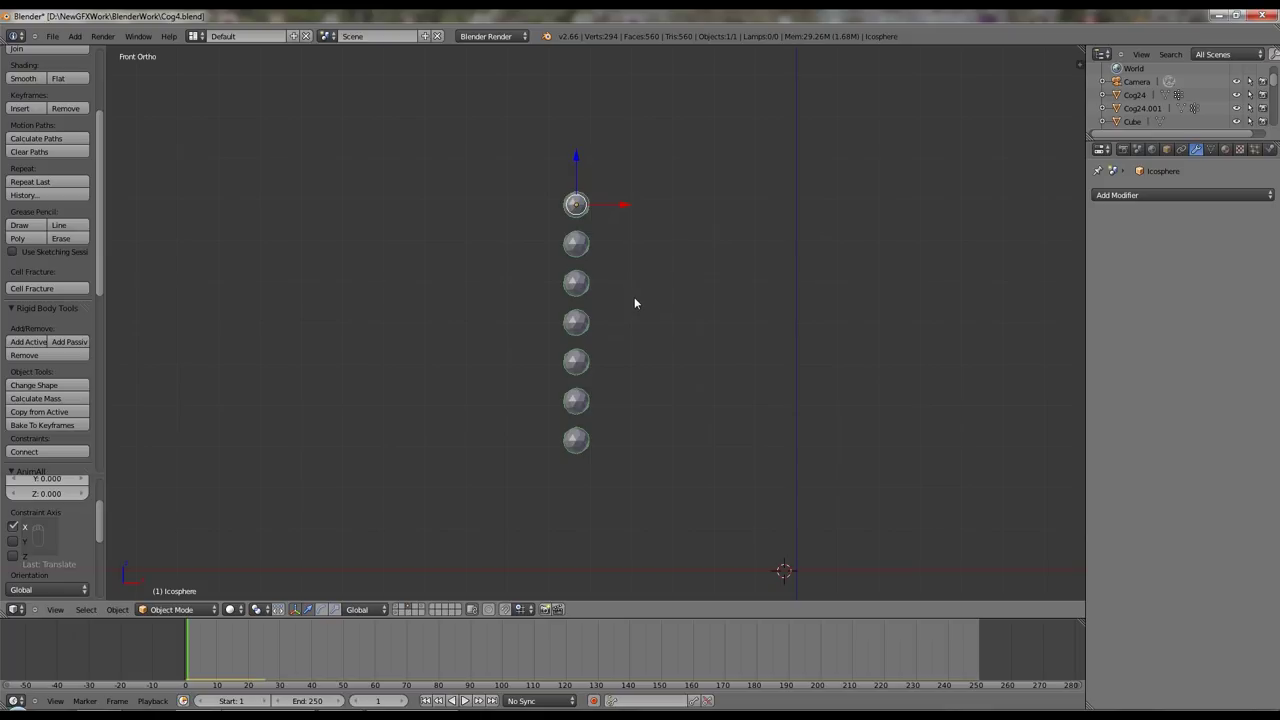
- Separate the sphere column by loose parts into seven individual icosphere objects
key("a")
key("a")
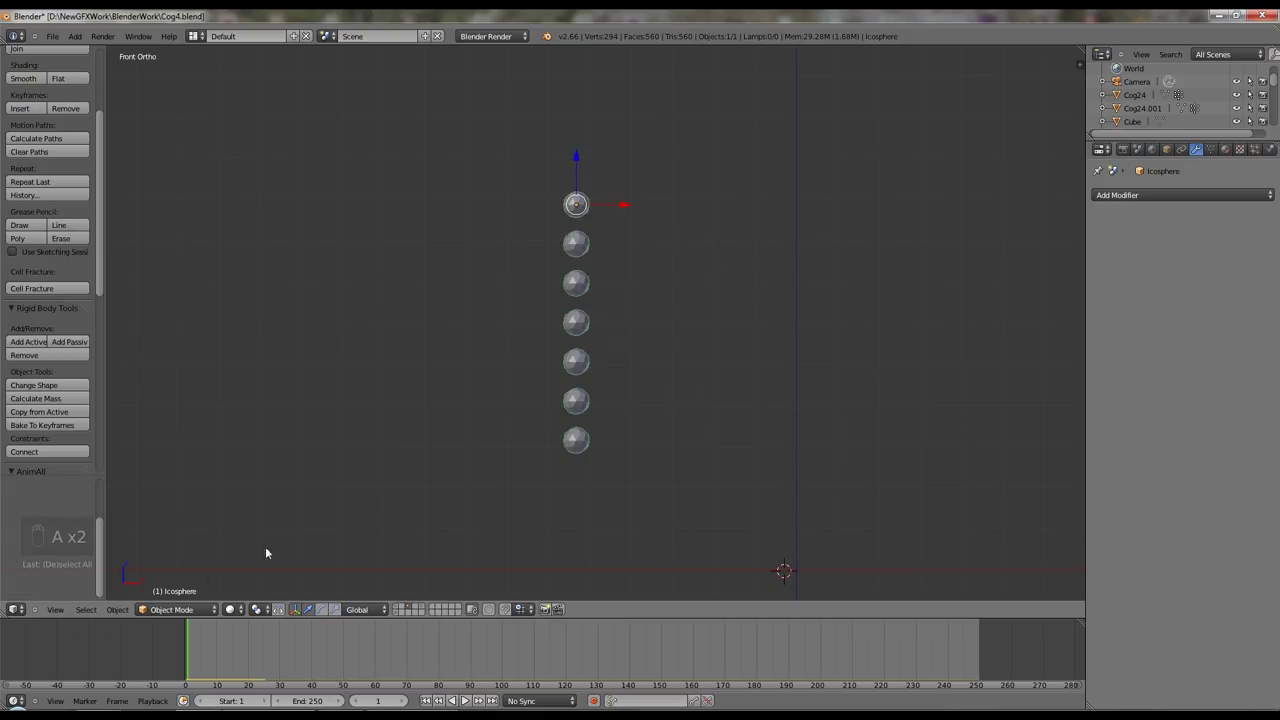
key("Tab")
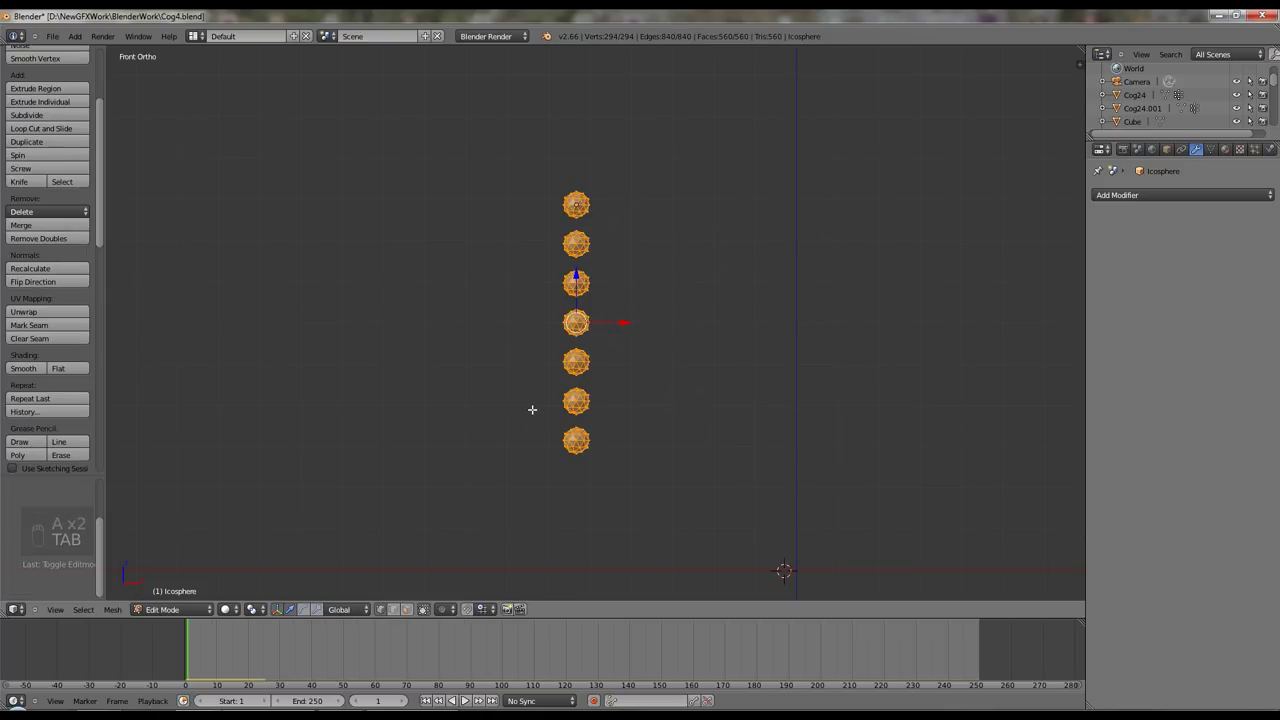
key("p")
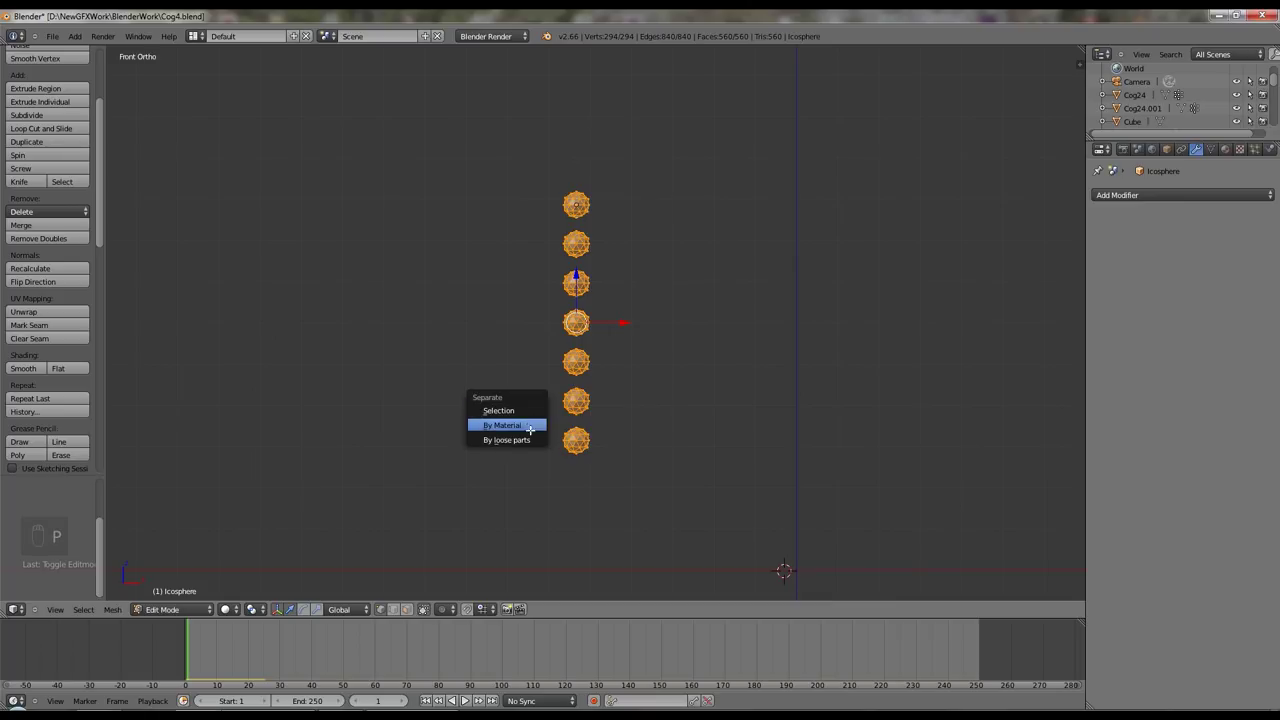
key("Tab")
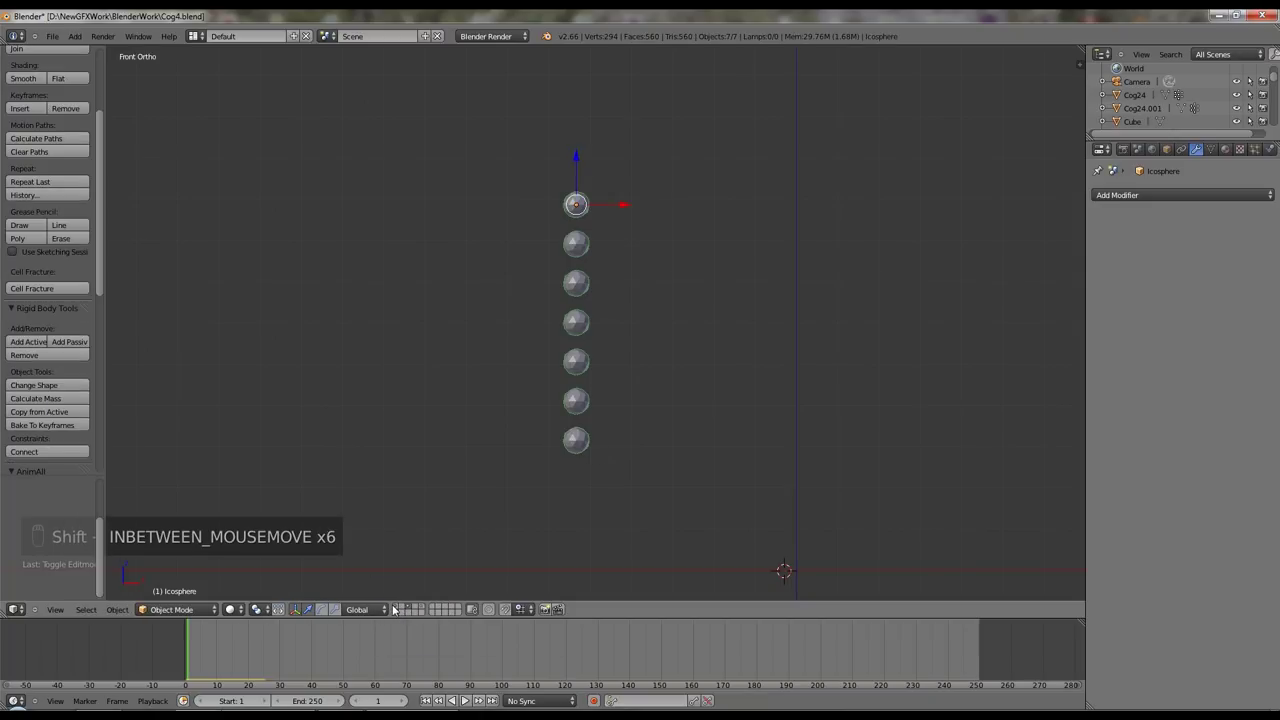
- Orbit around the gear scene to view the layout side-on
left_click_drag(617, 466, 520, 518)
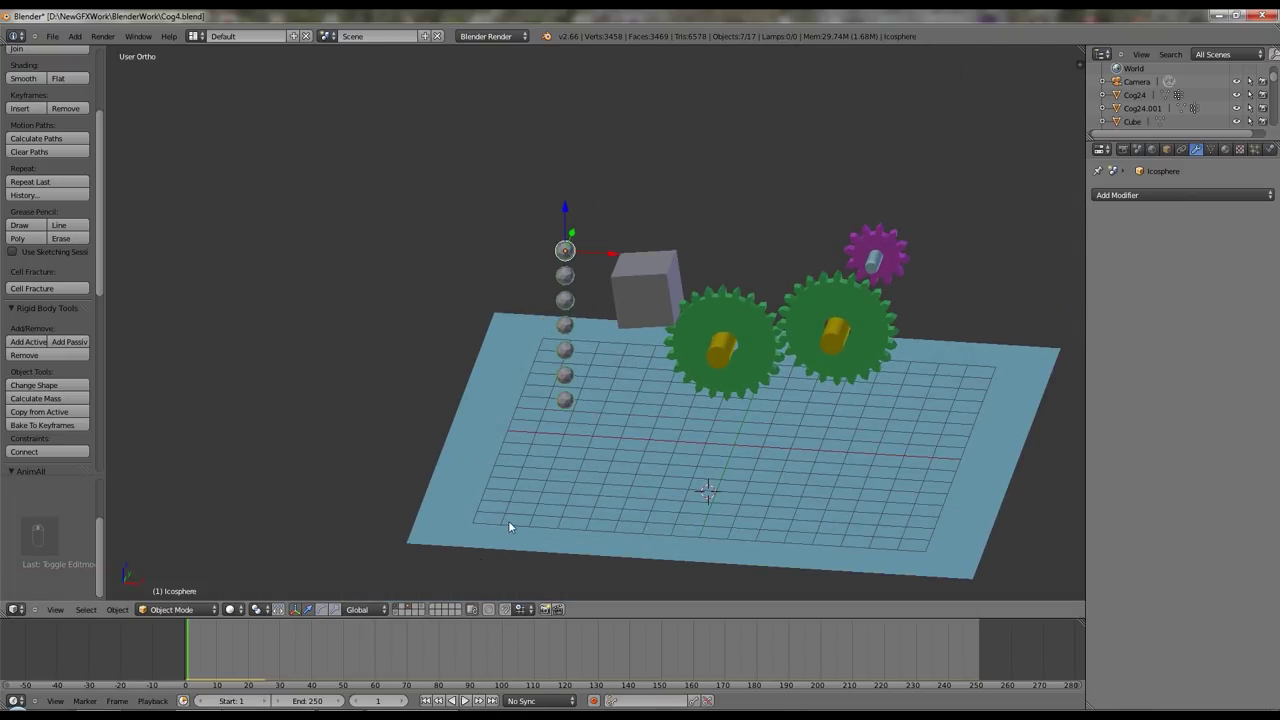
left_click(474, 701)
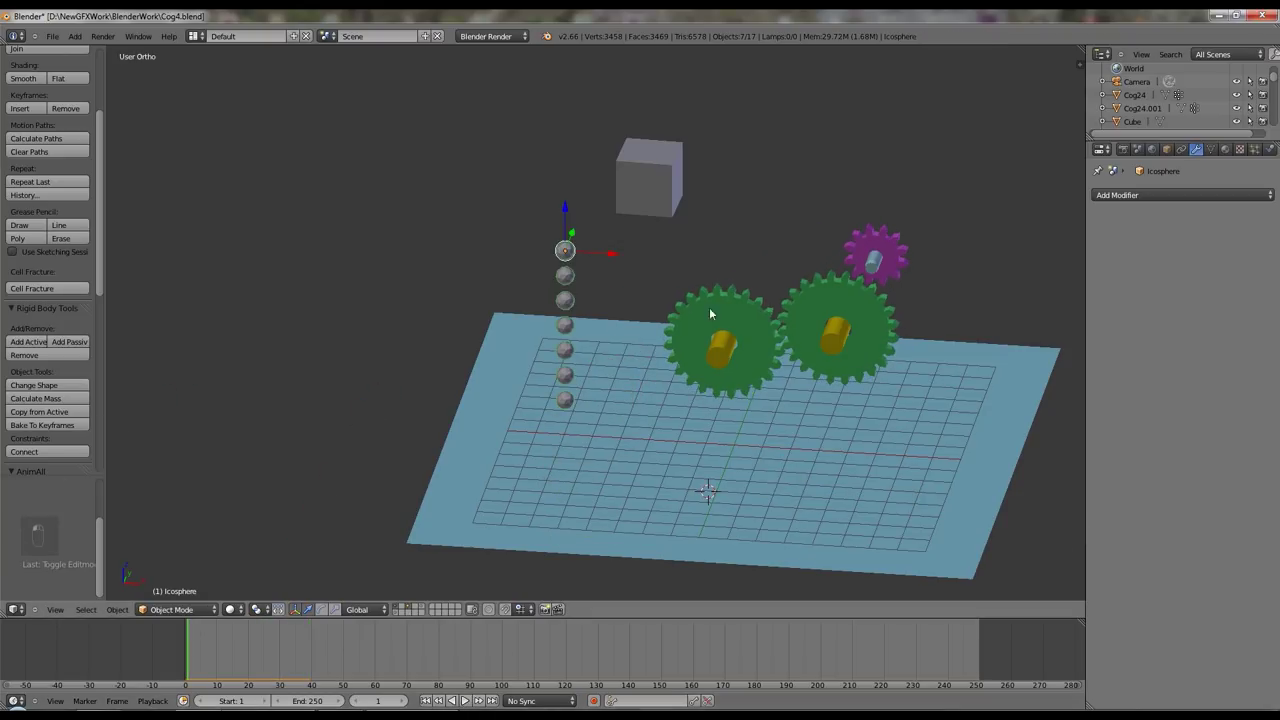
left_click_drag(614, 291, 566, 290)
left_click_drag(600, 244, 550, 261)
left_click_drag(529, 266, 486, 275)
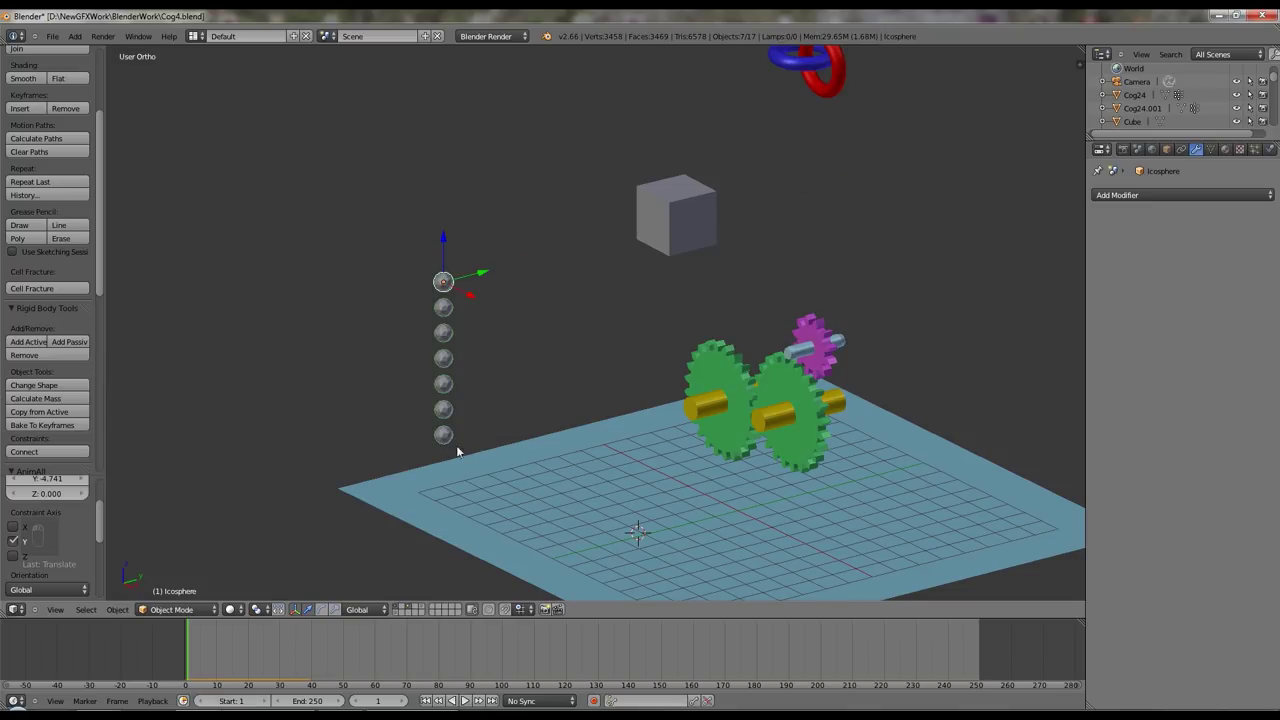
- Box-select the visible icospheres in the chain from the Object menu tools
left_click(470, 705)
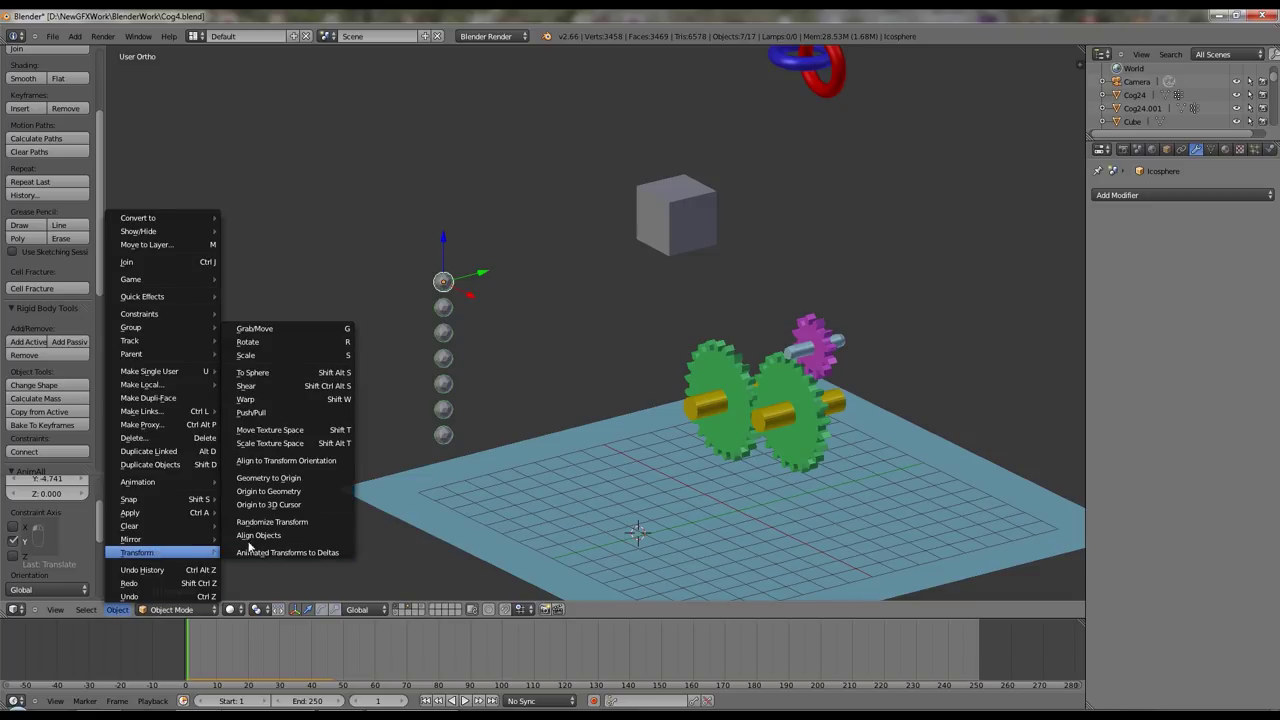
left_click_drag(282, 504, 300, 492)
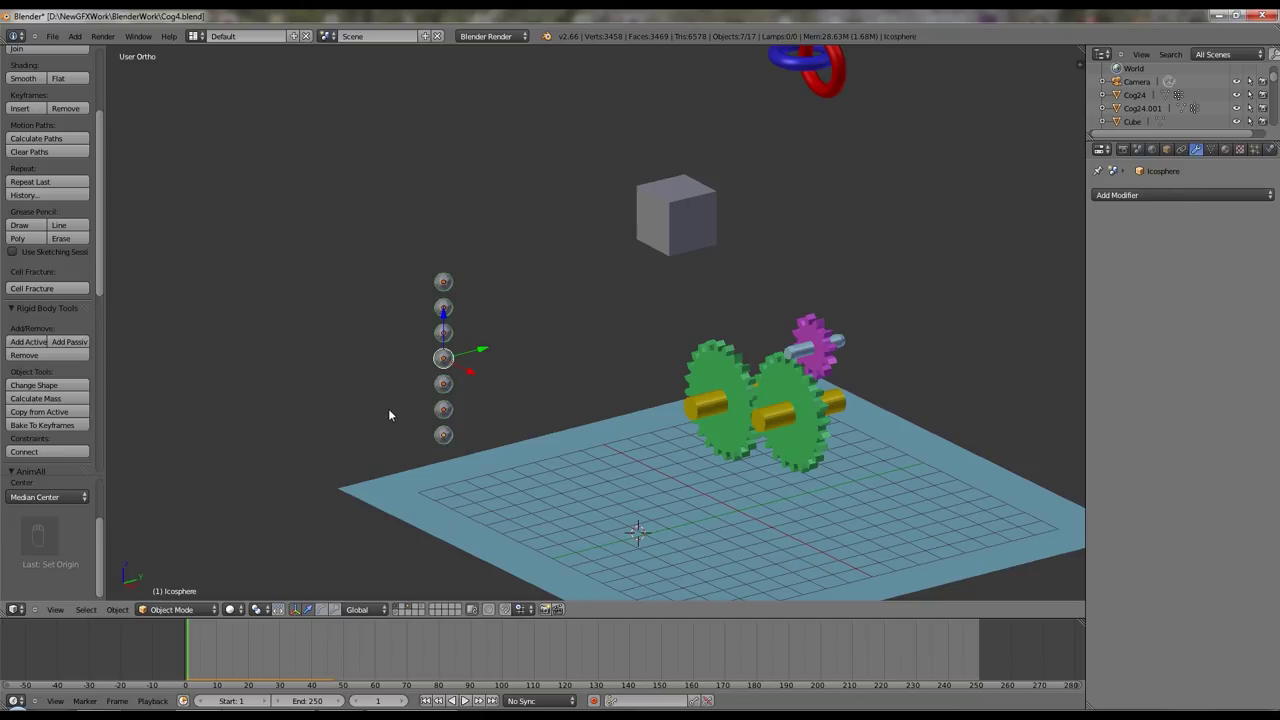
- Deselect everything and play the simulation to test it
key("a")
key("a")
key("a")
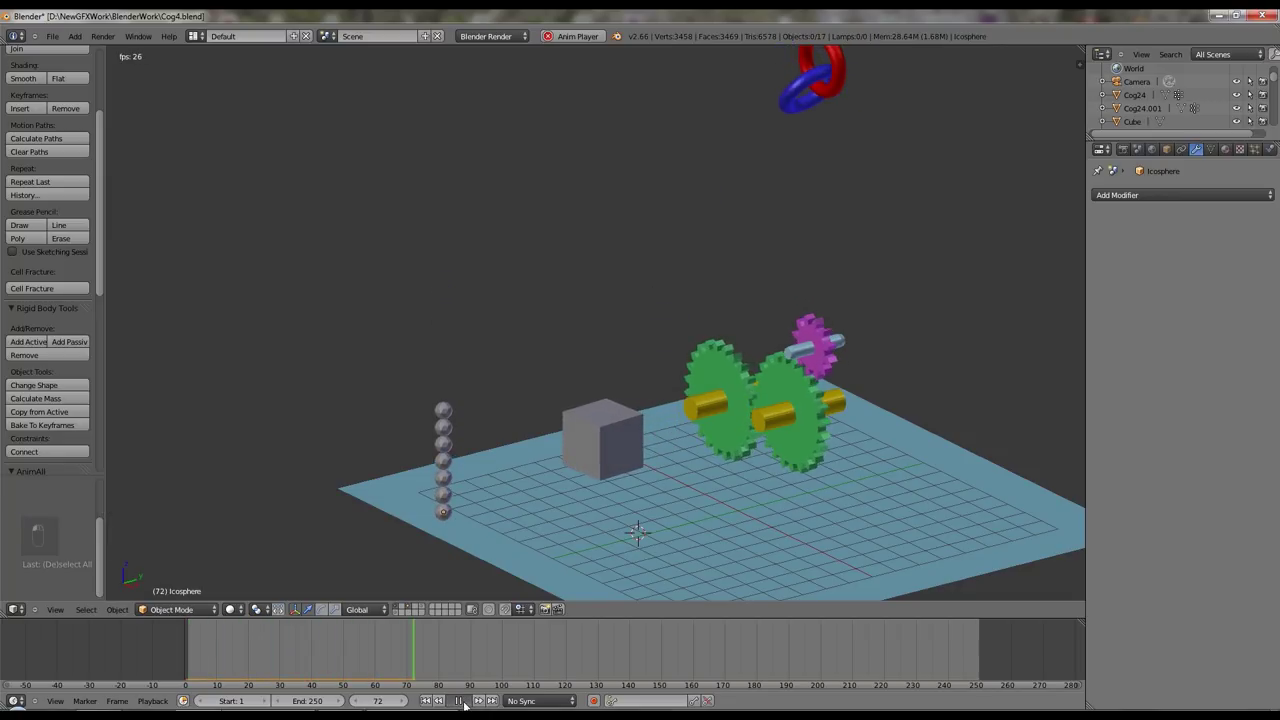
- Select the chain icospheres, connect the top two with a rigid-body constraint, and replay
left_click_drag(434, 706, 419, 257)
key("b")
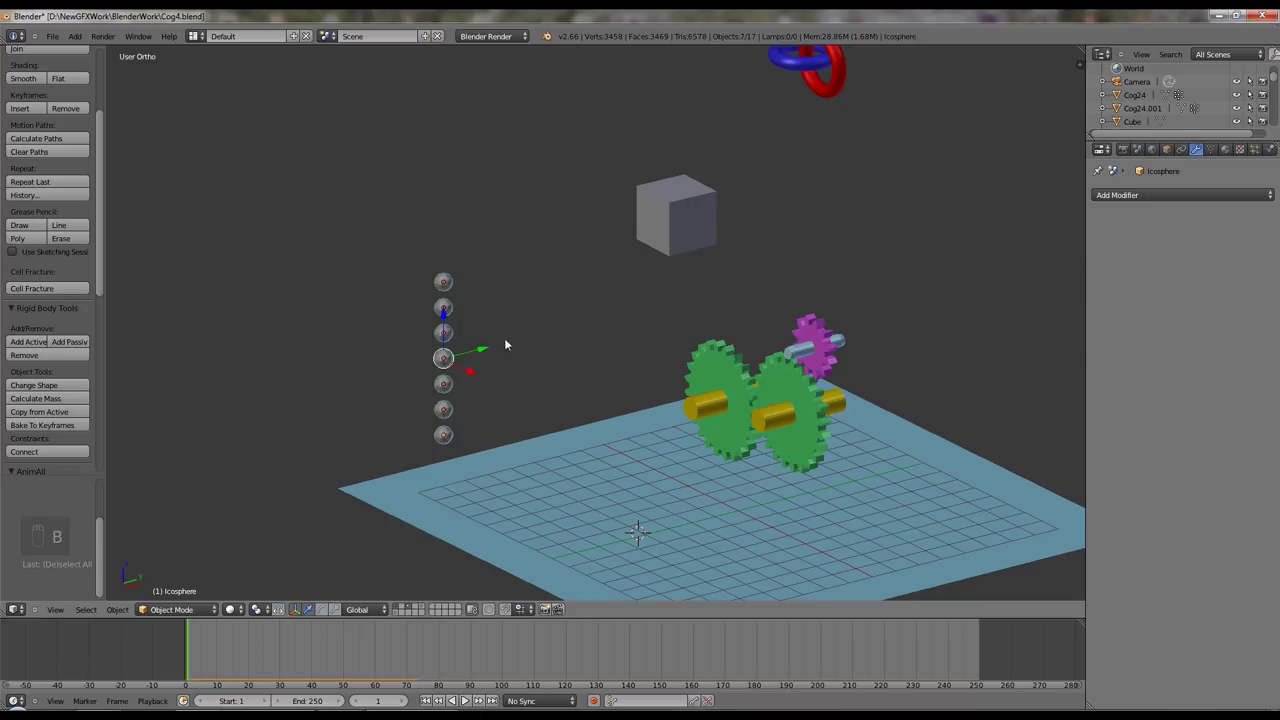
key("r")
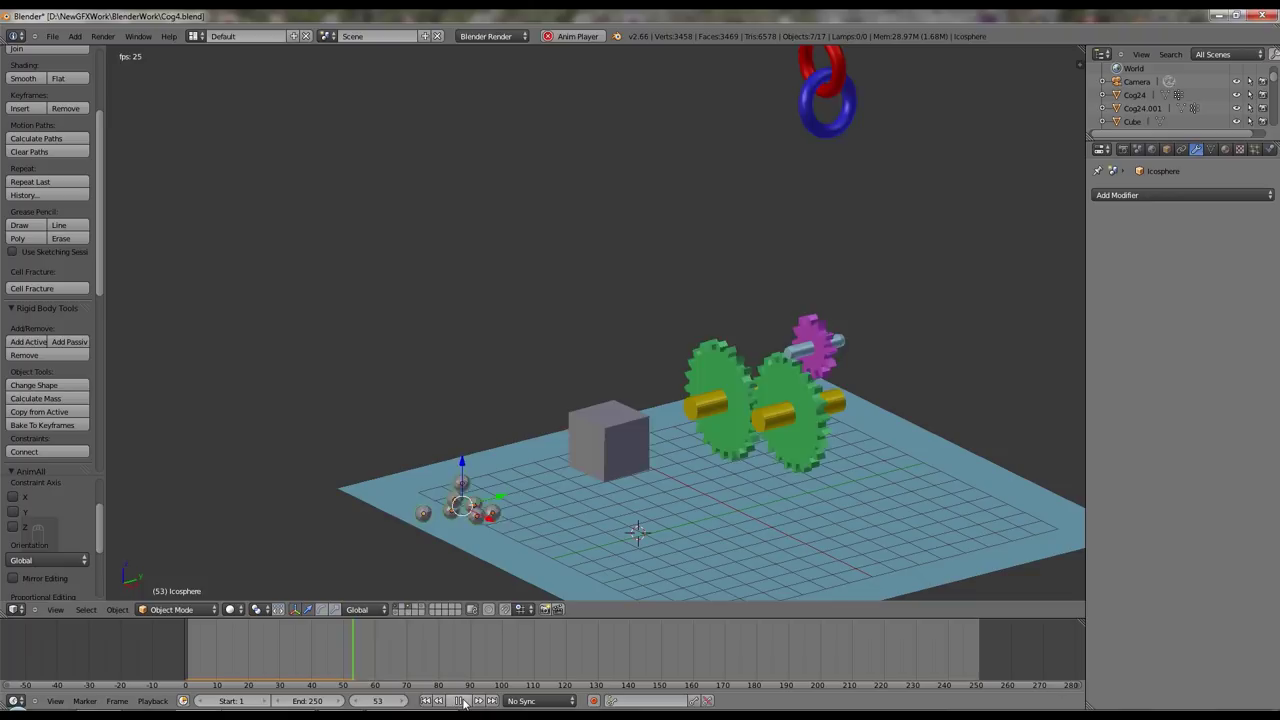
- Undo, reselect the whole icosphere chain and connect neighbouring spheres with constraints
key("ctrl+z")
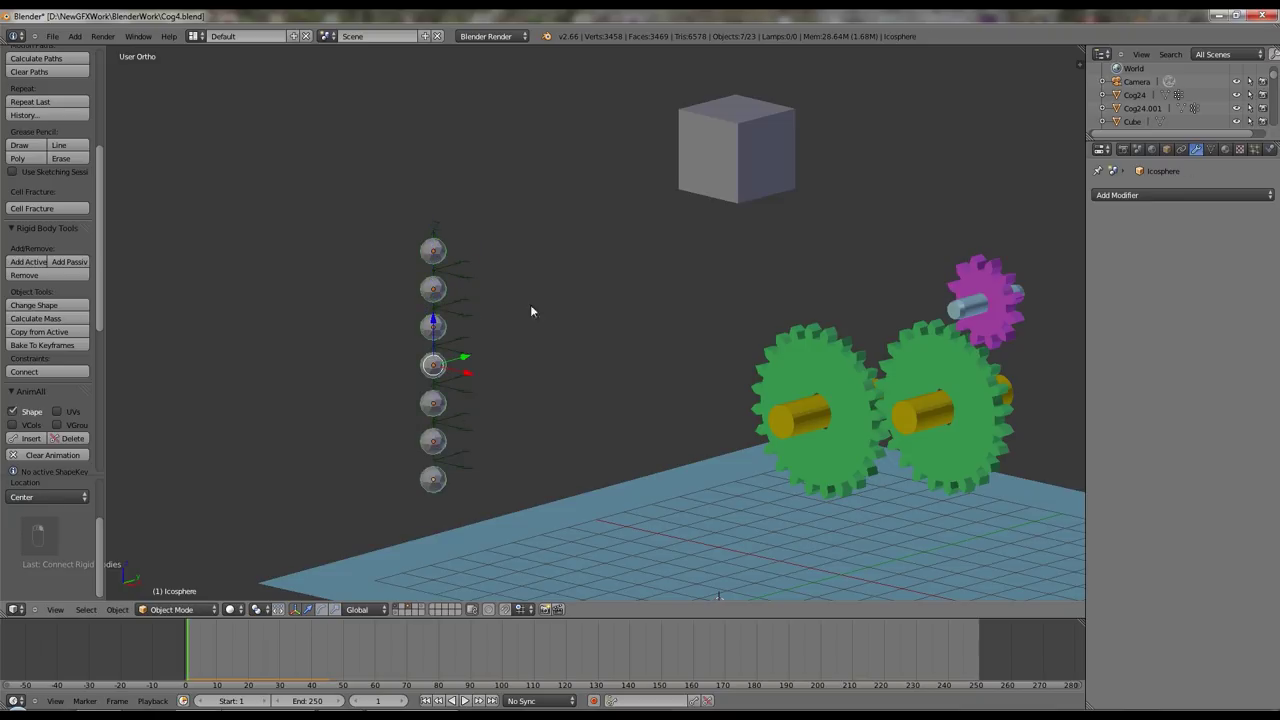
key("r")
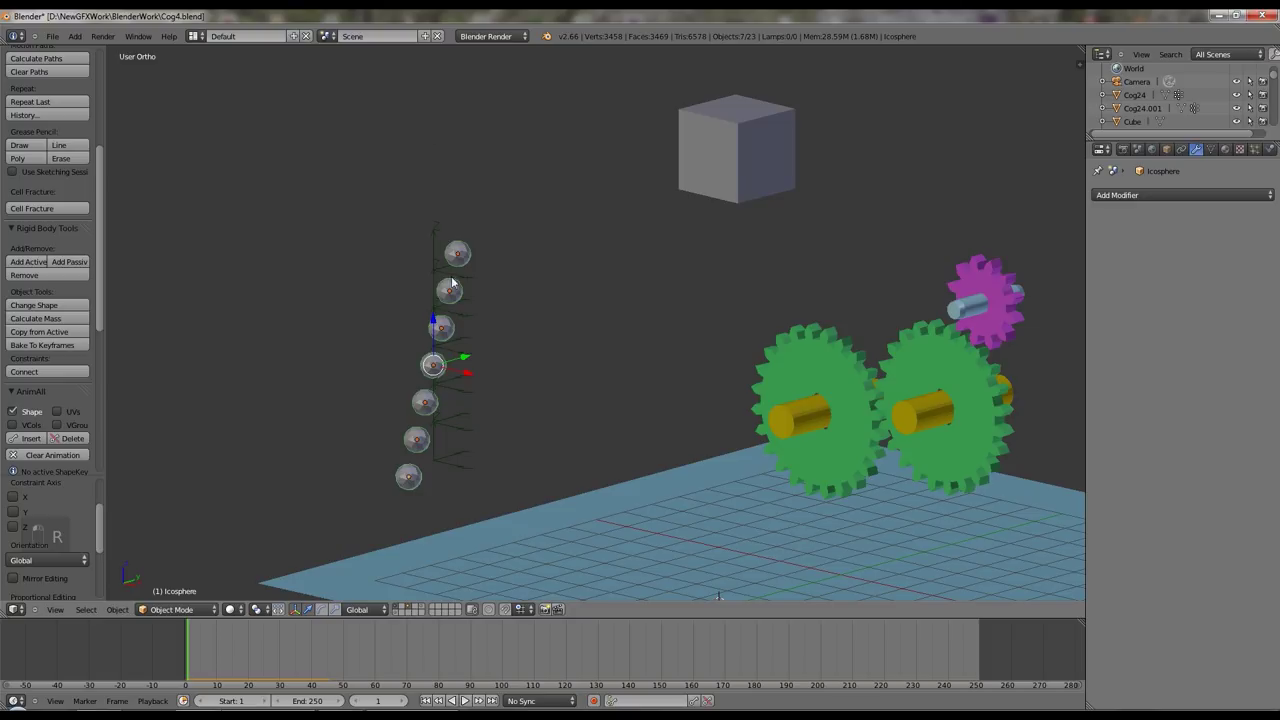
key("ctrl+z")
key("b")
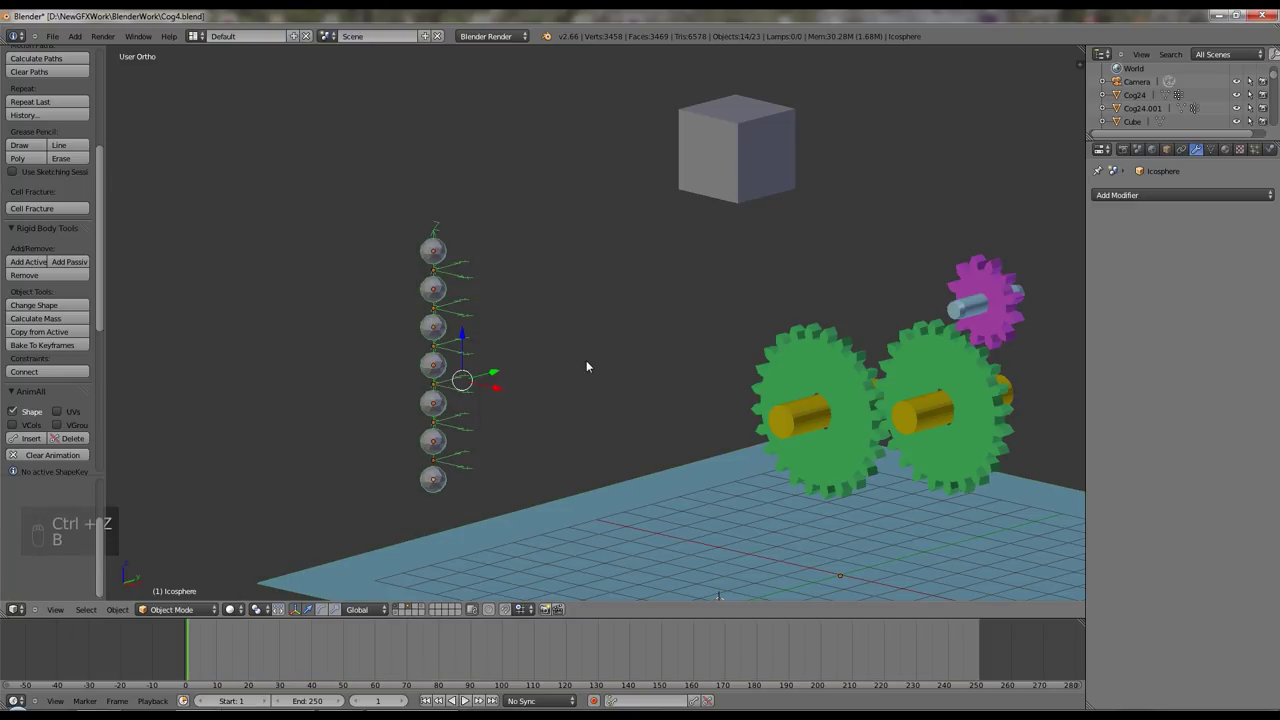
key("r")
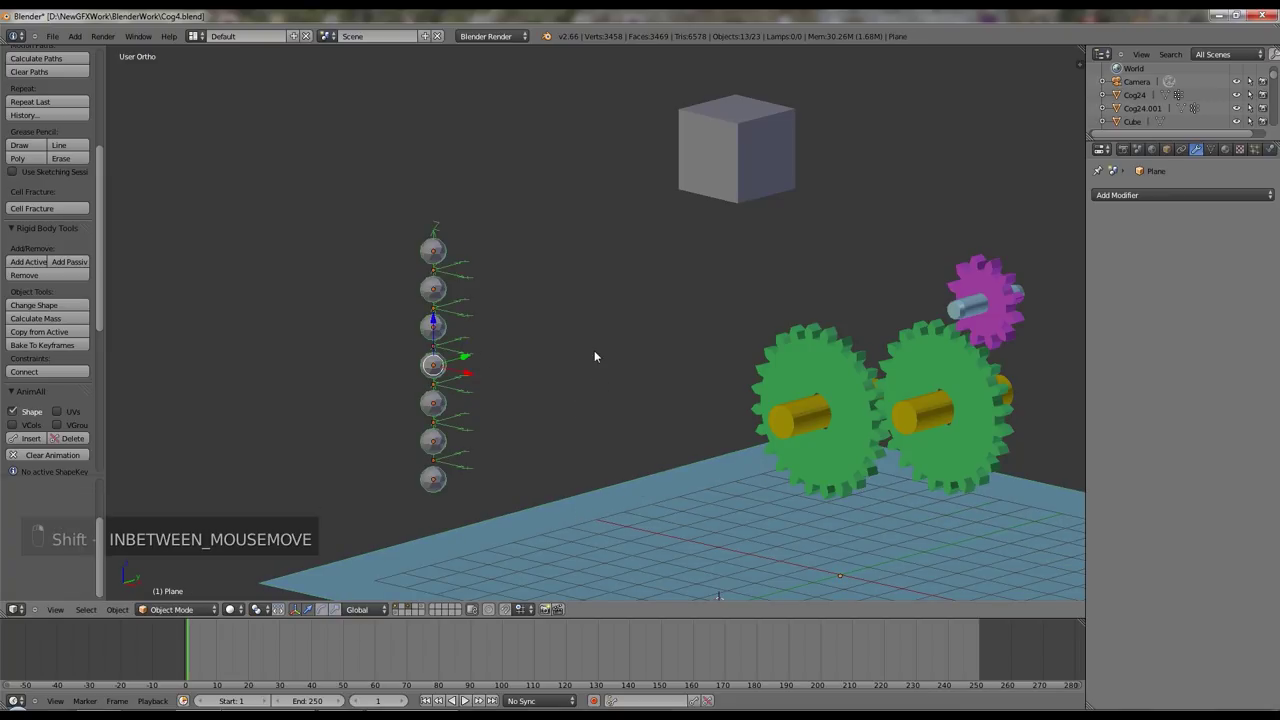
key("r")
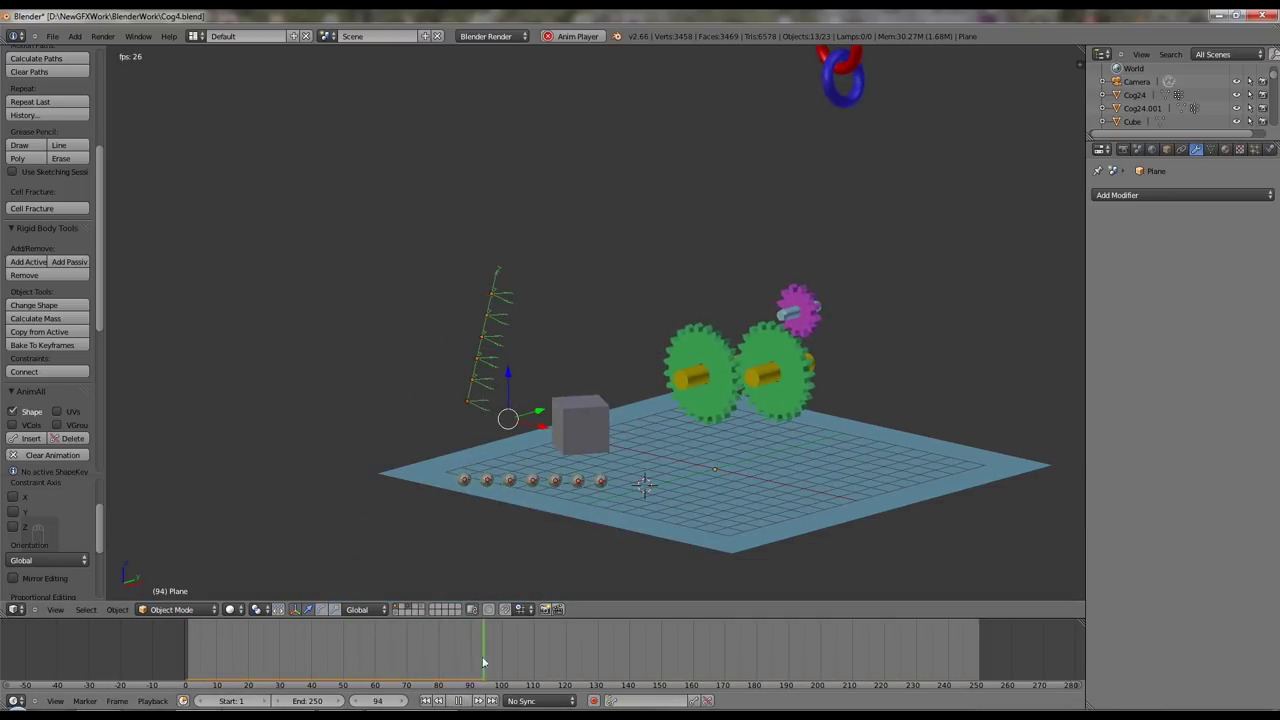
left_click_drag(463, 703, 528, 510)
key("a")
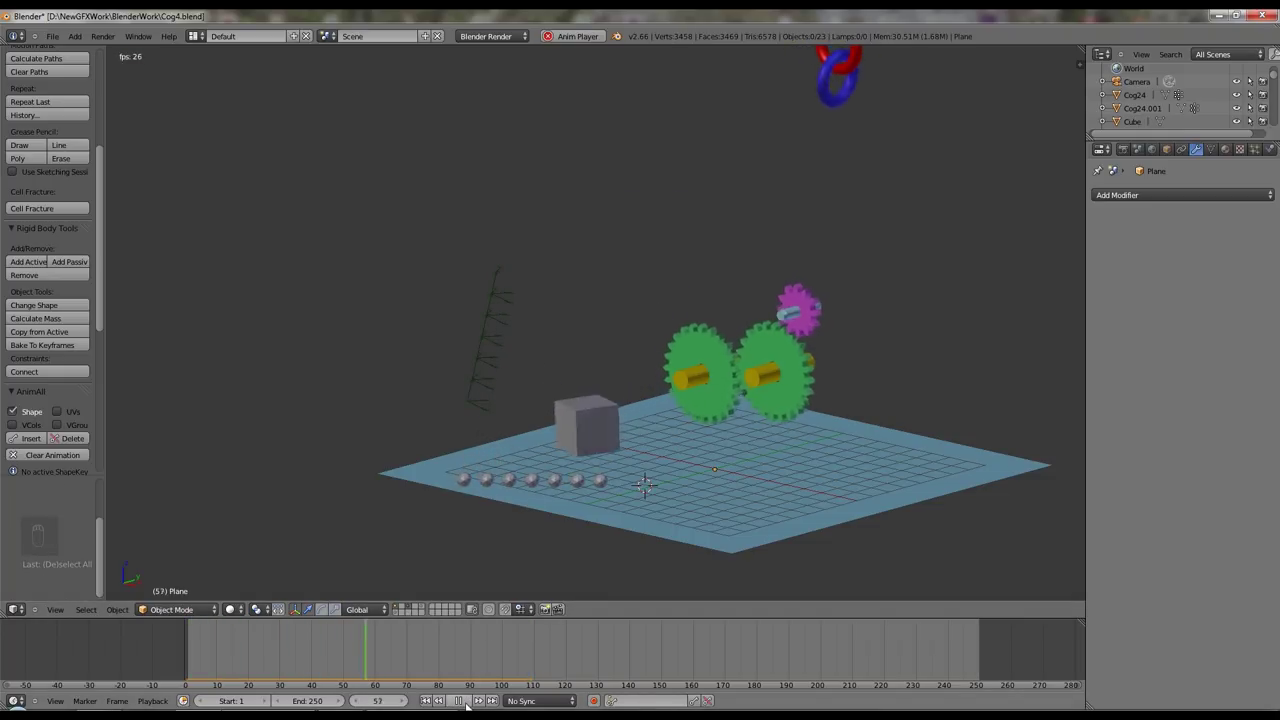
left_click_drag(600, 307, 498, 294)
- Change the chain's rigid-body constraint type from Fixed to Point and start playback
left_click_drag(498, 294, 1227, 154)
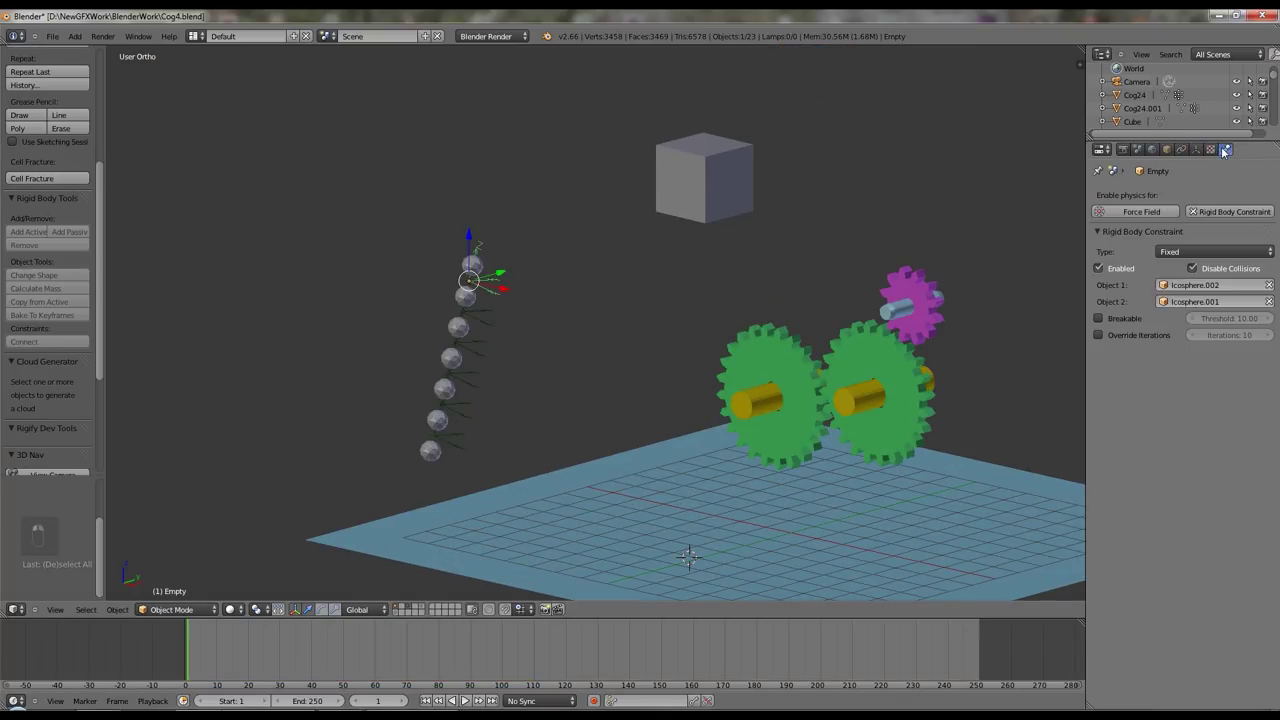
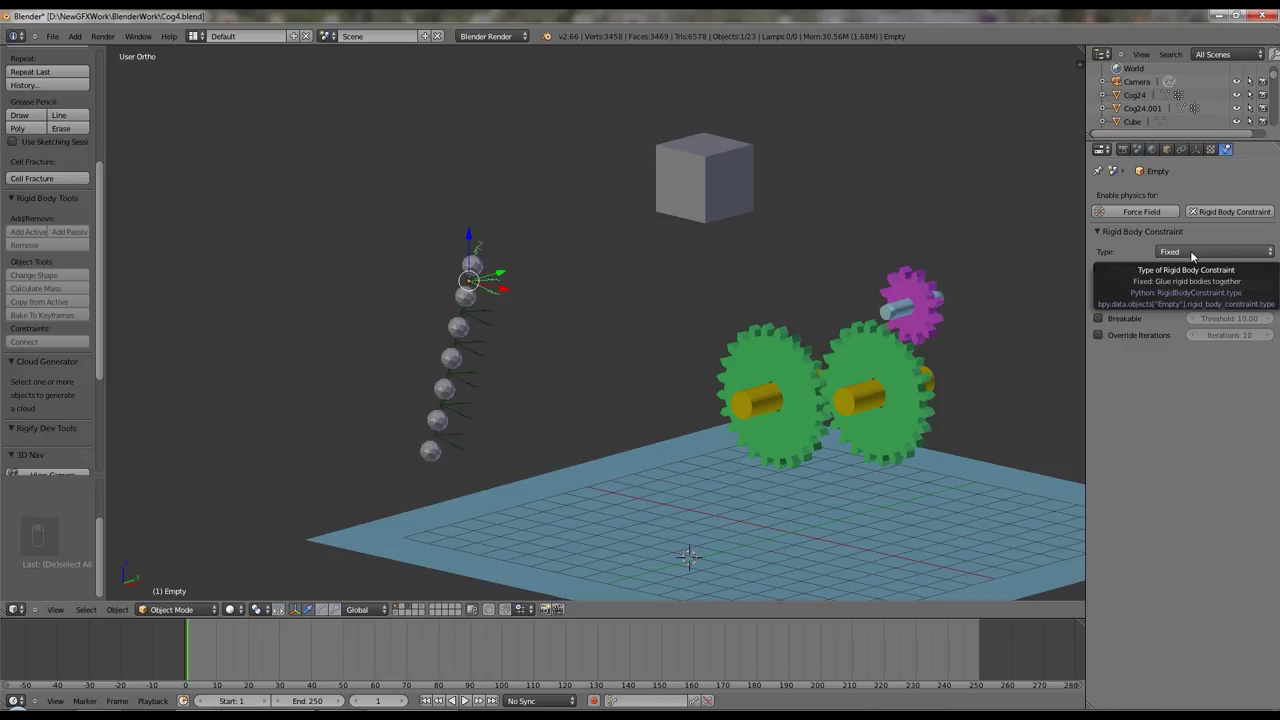
left_click_drag(1198, 256, 1192, 230)
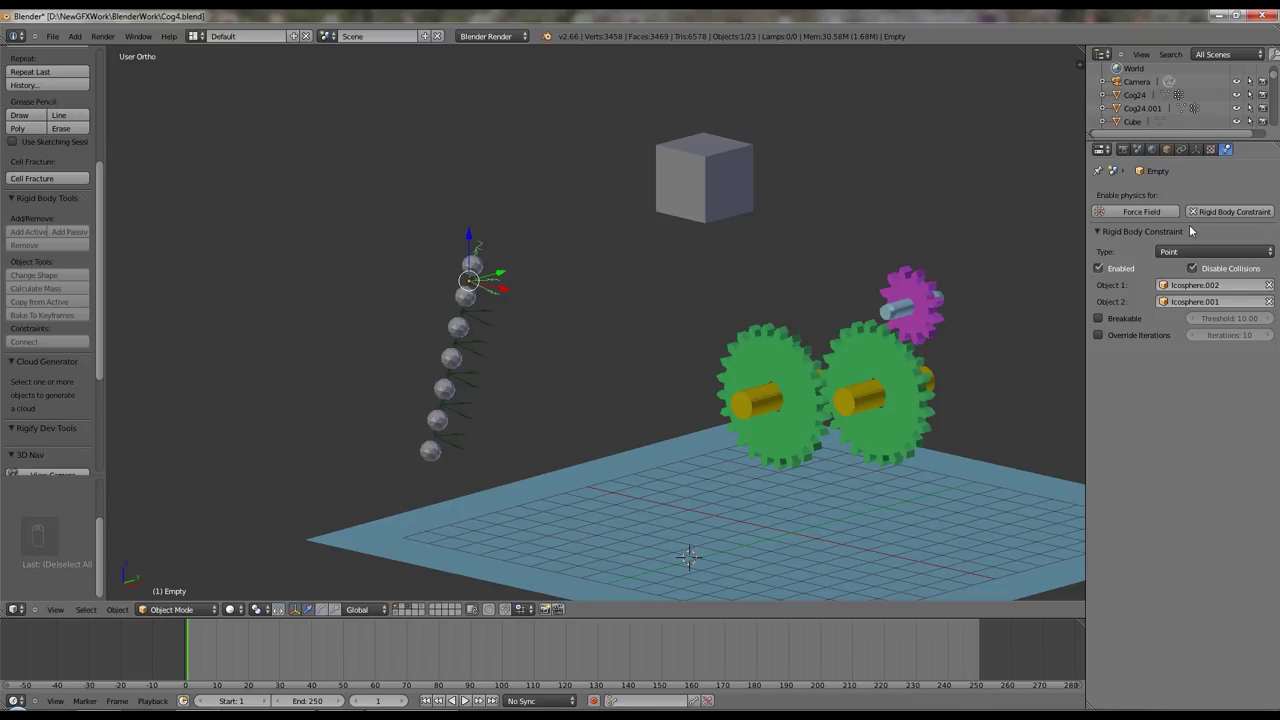
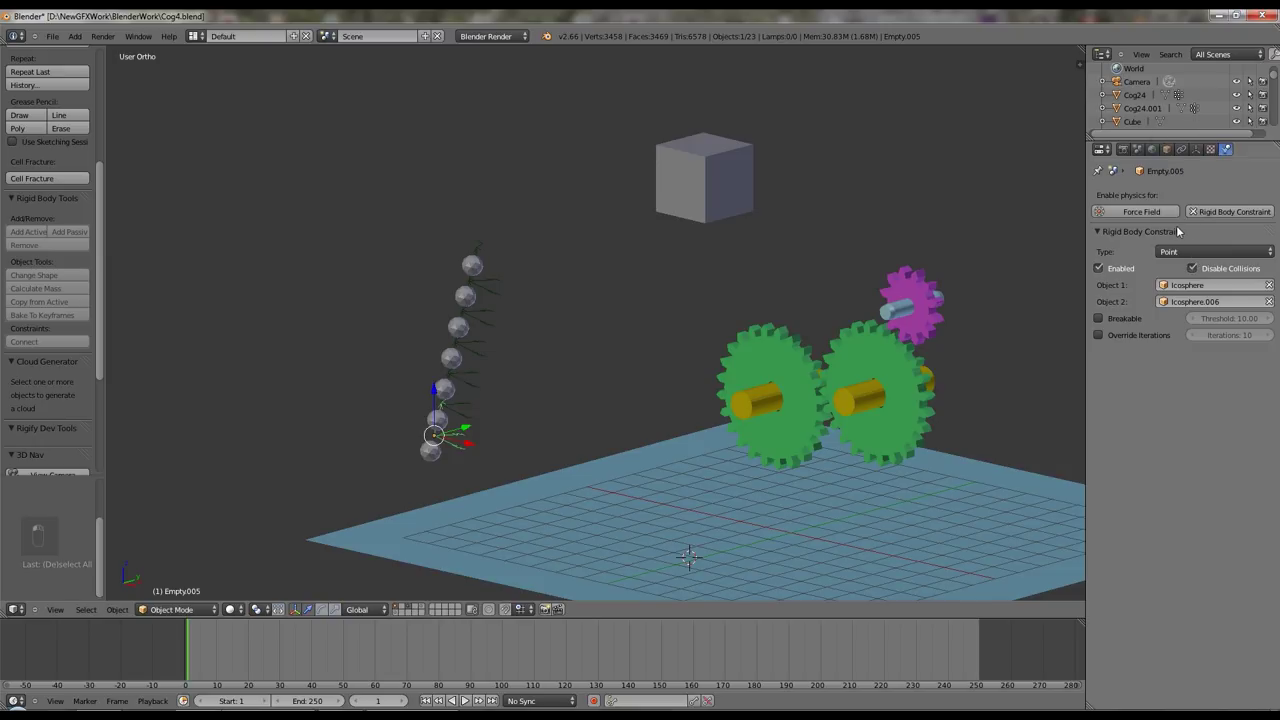
key("a")
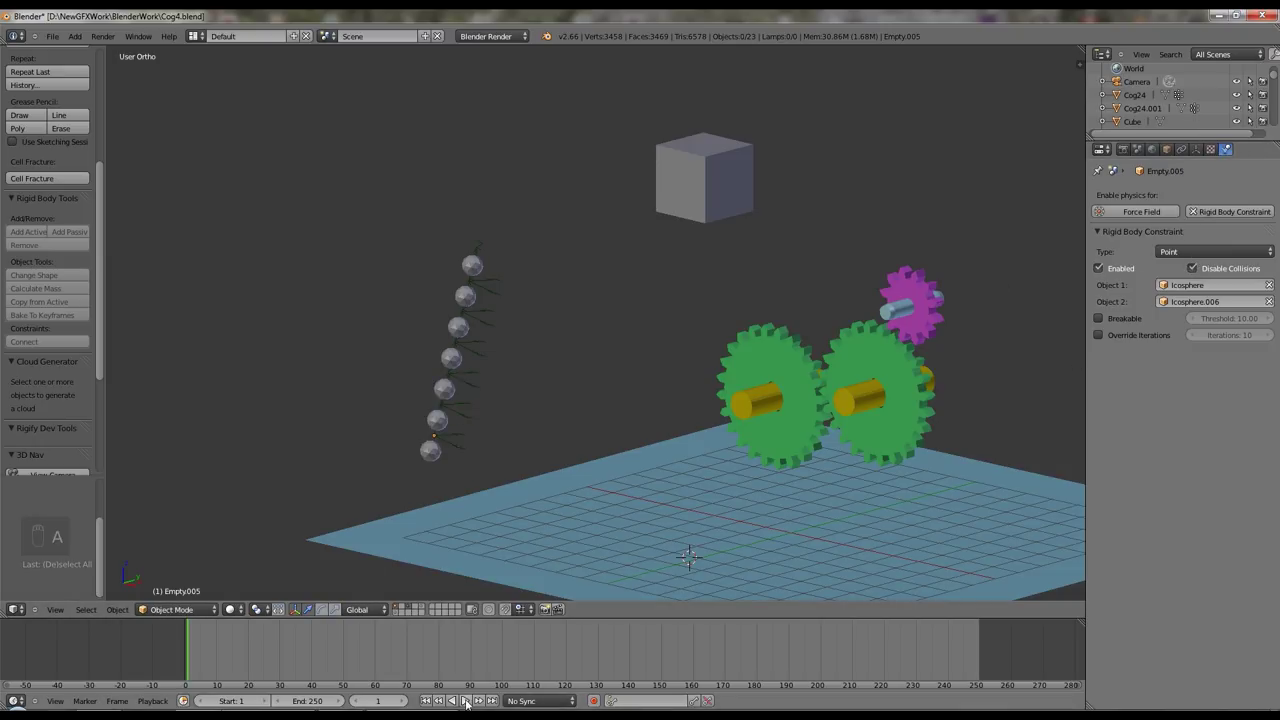
- Play the simulation to watch the chain swing, then return to the first frame
left_click(471, 706)
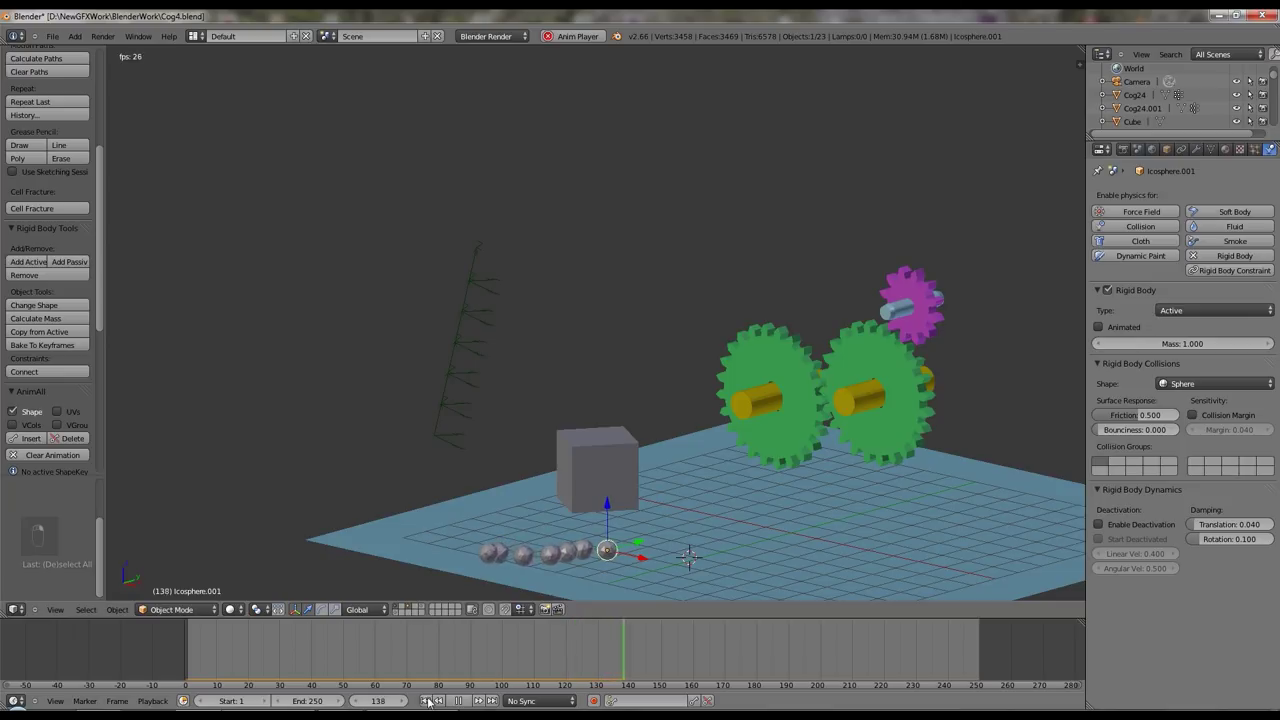
key("g")
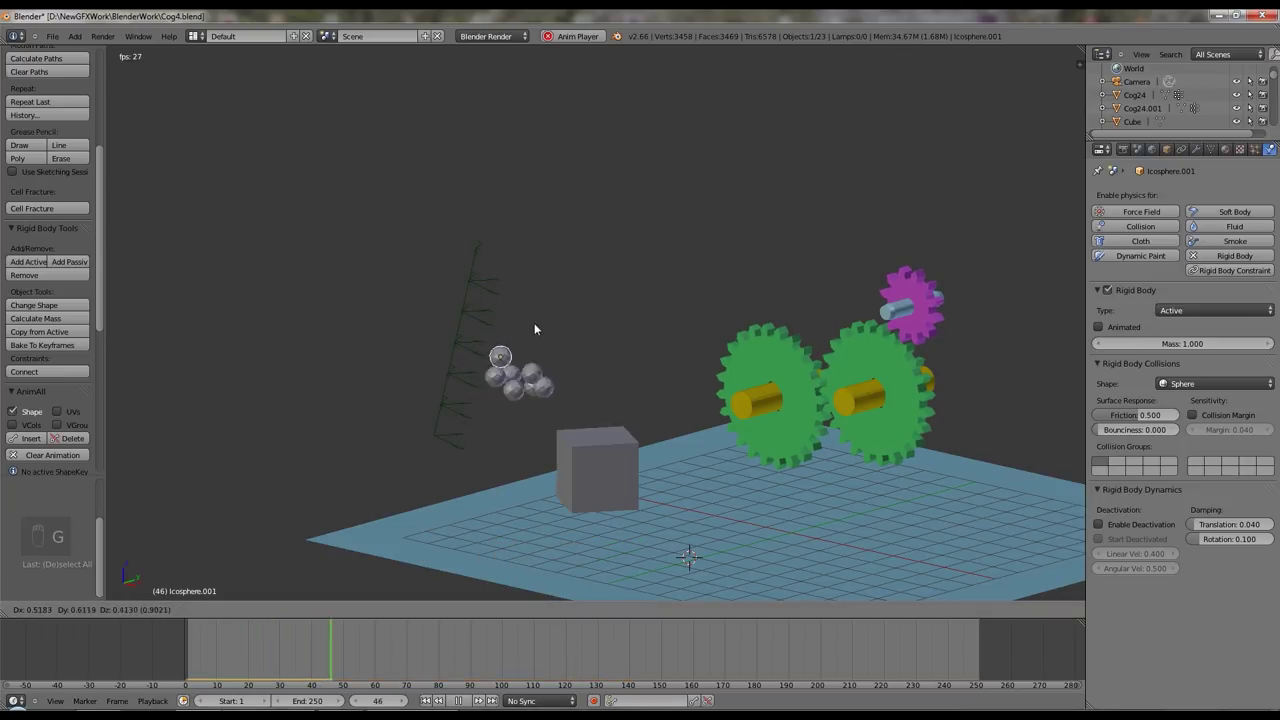
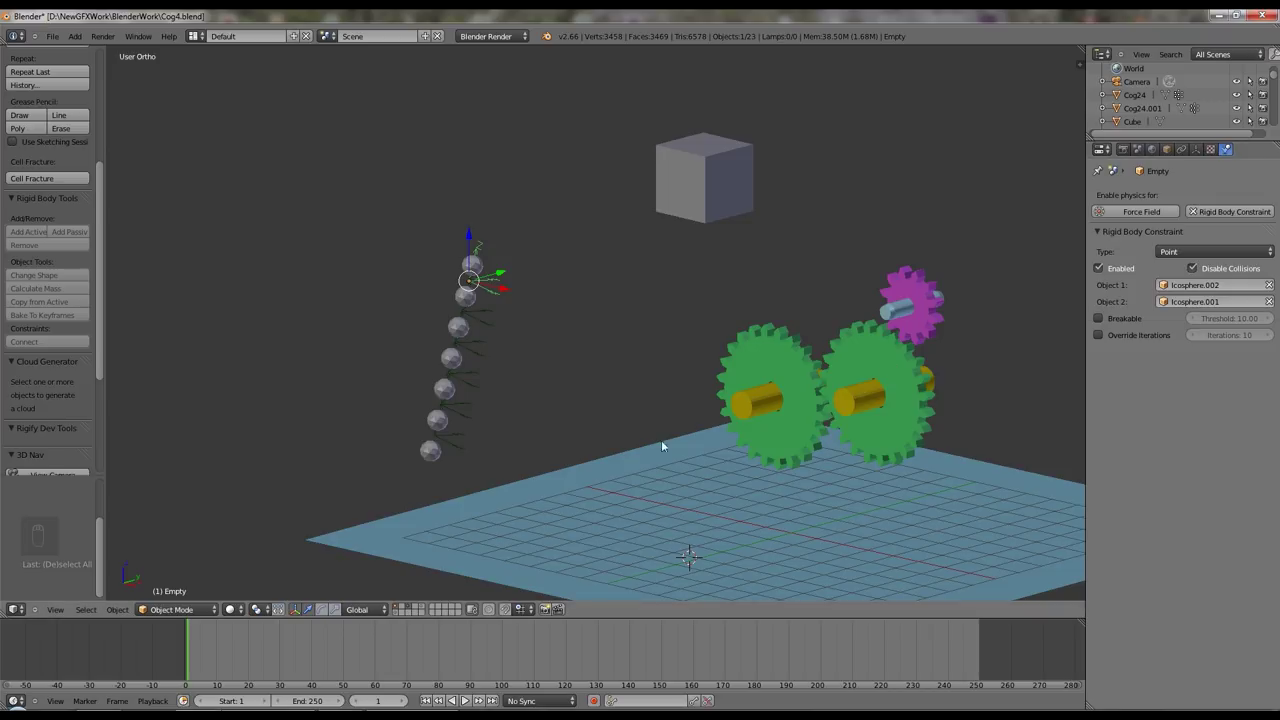
- Select the red and blue tori and join them with a Point rigid-body constraint
left_click_drag(745, 390, 727, 310)
left_click_drag(727, 310, 792, 468)
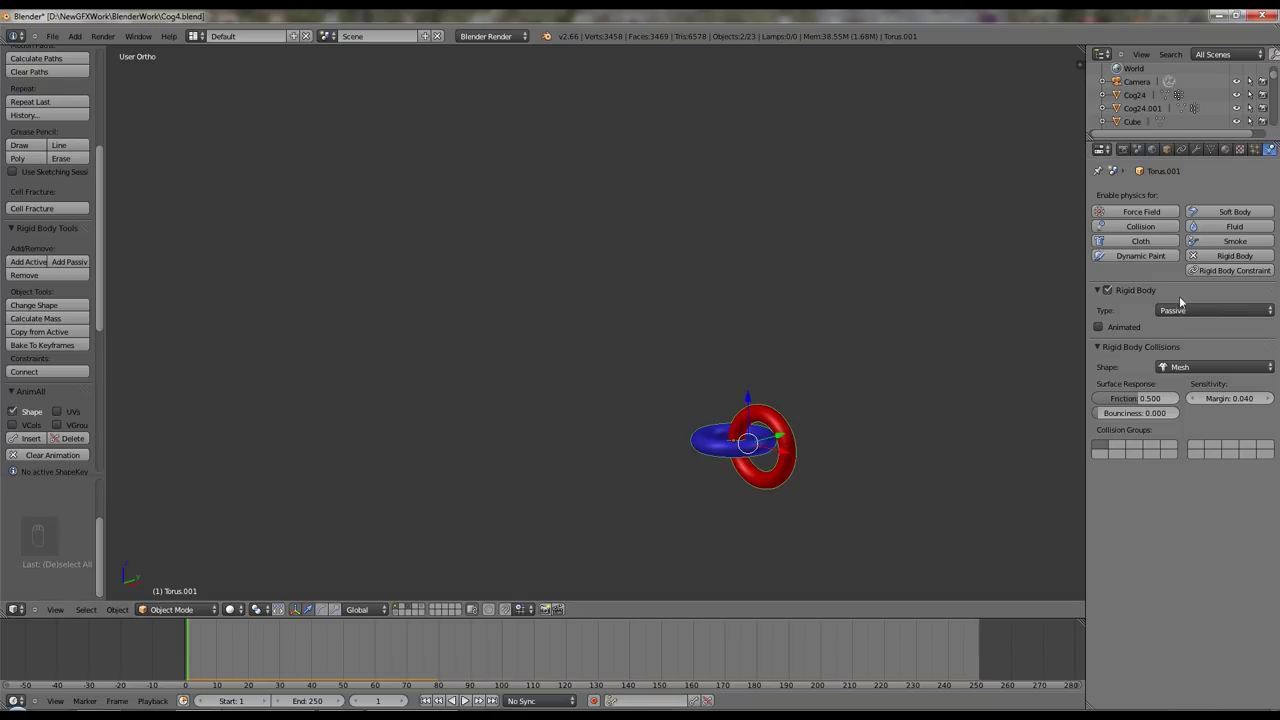
left_click_drag(984, 345, 873, 530)
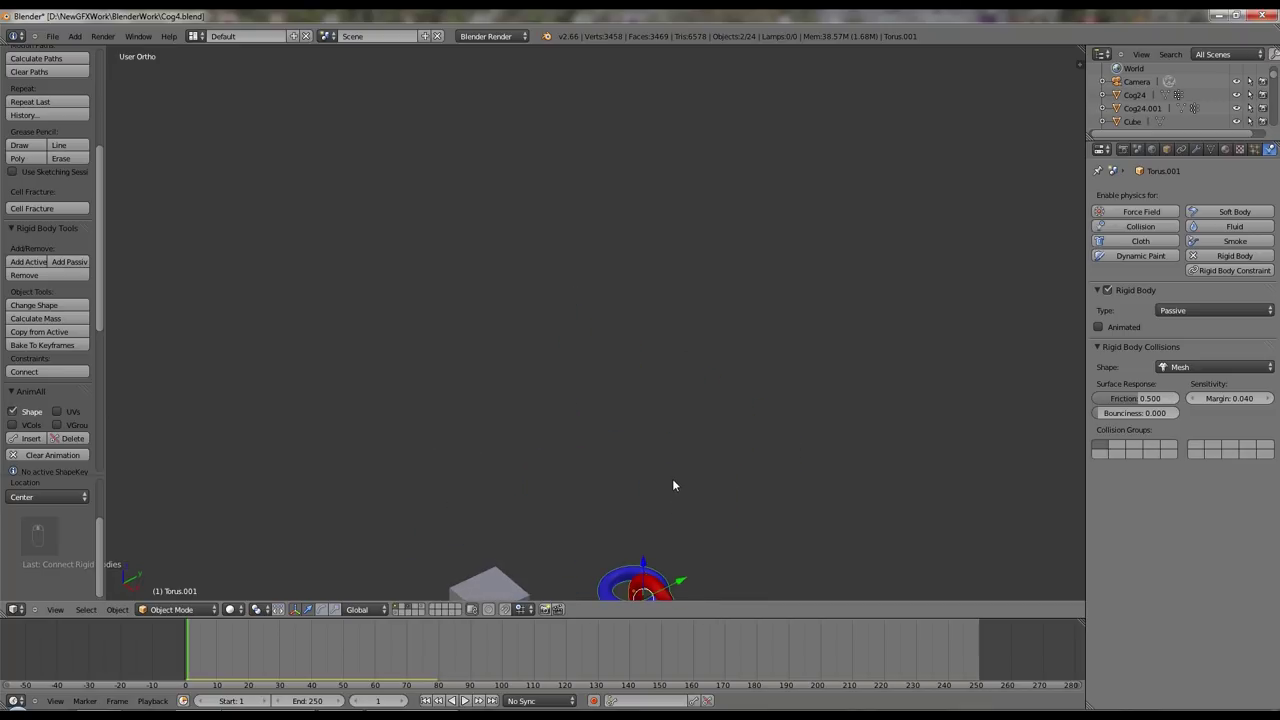
- Zoom in to inspect the tori's constraint Empty, then back out toward the gear scene
key("KP_Decimal")
left_click_drag(642, 382, 613, 382)
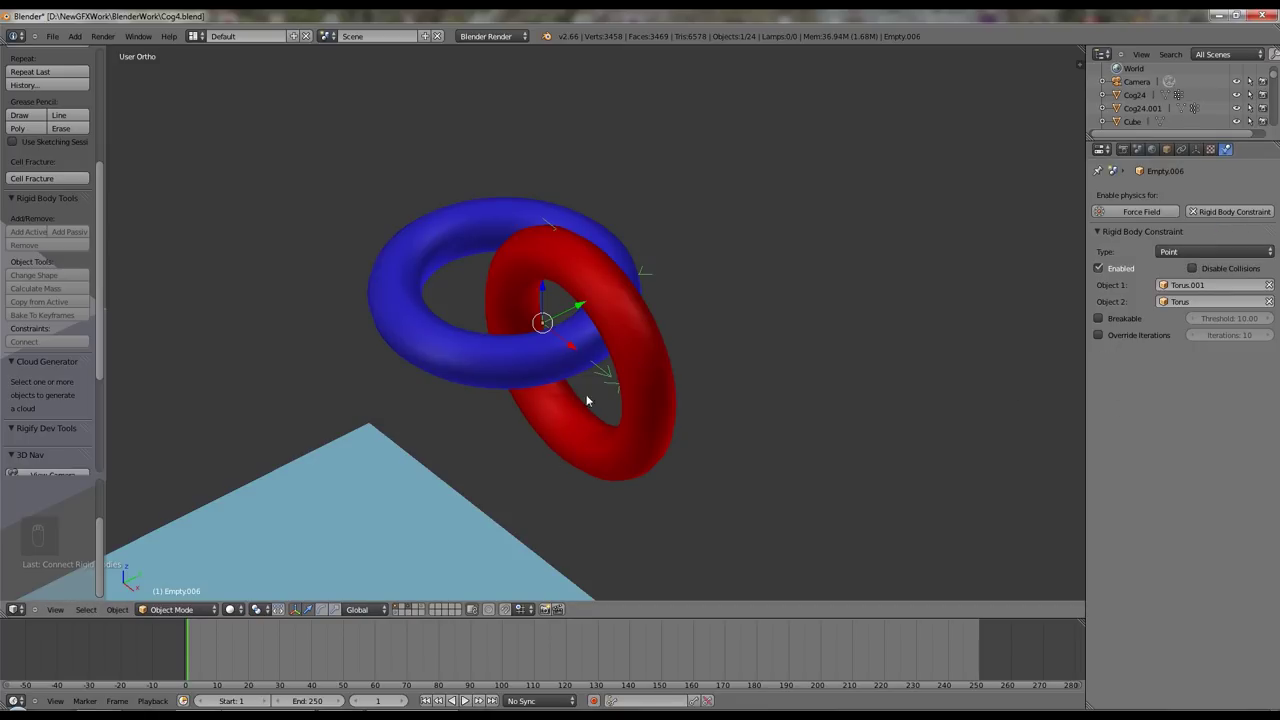
left_click_drag(670, 403, 554, 433)
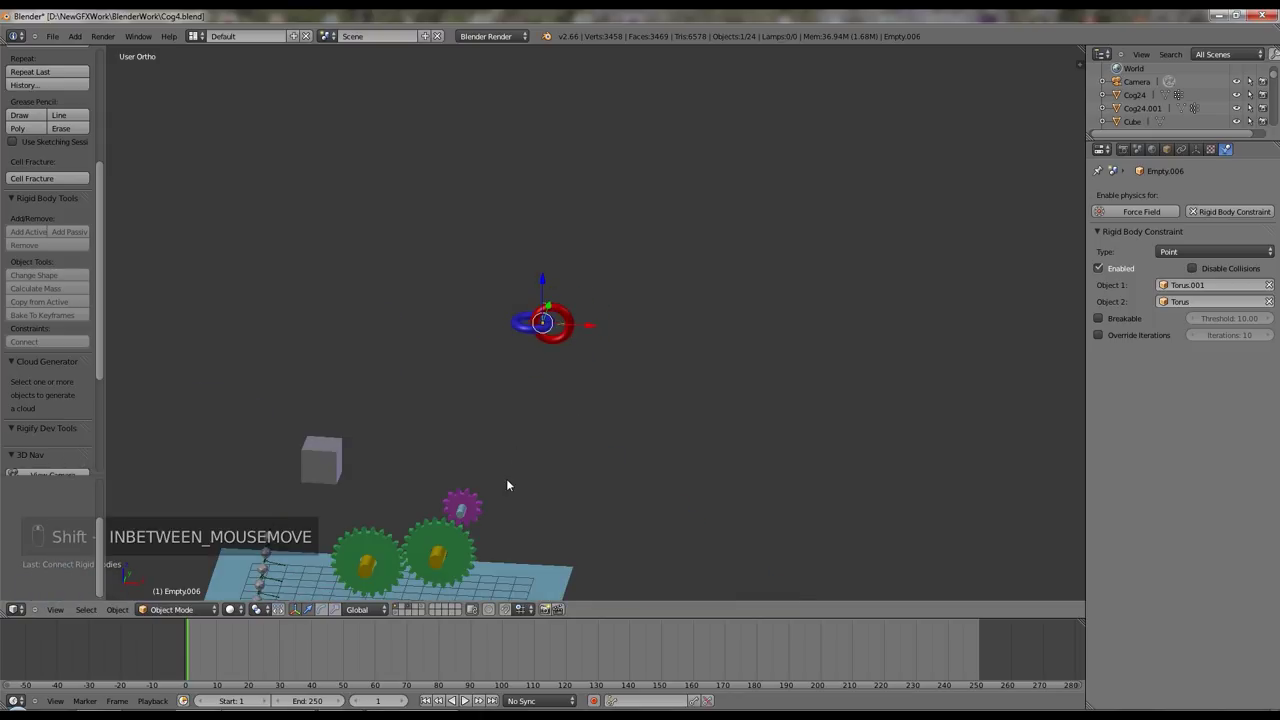